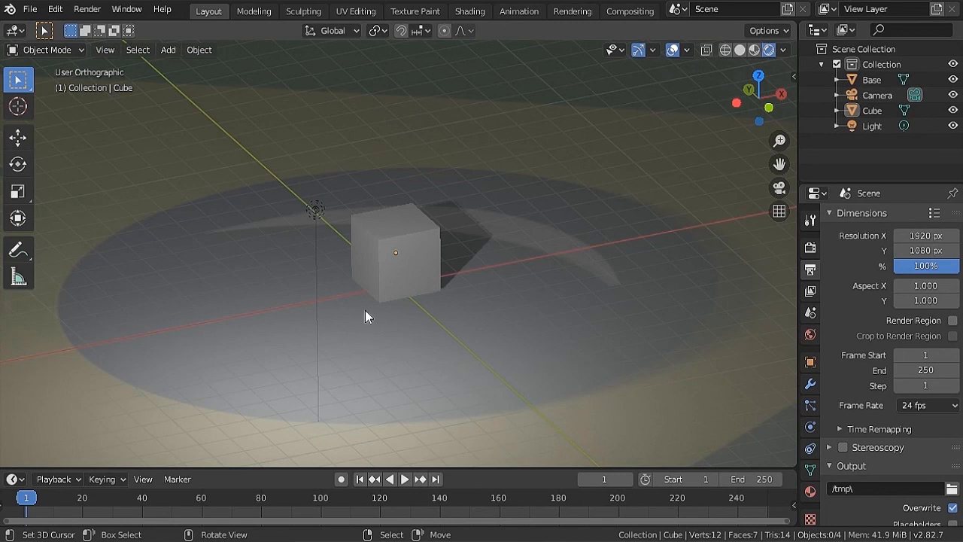
Give the Cube an Array modifier with Count 5 and relative offset 1.2 on X
{"action": "right_click", "coordinate": [400, 254]}
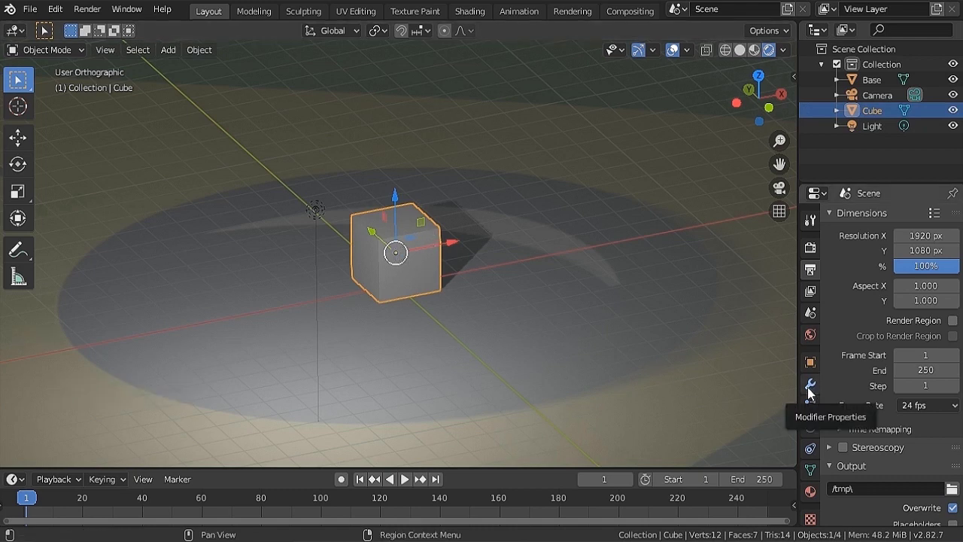
{"action": "left_click", "coordinate": [811, 392]}
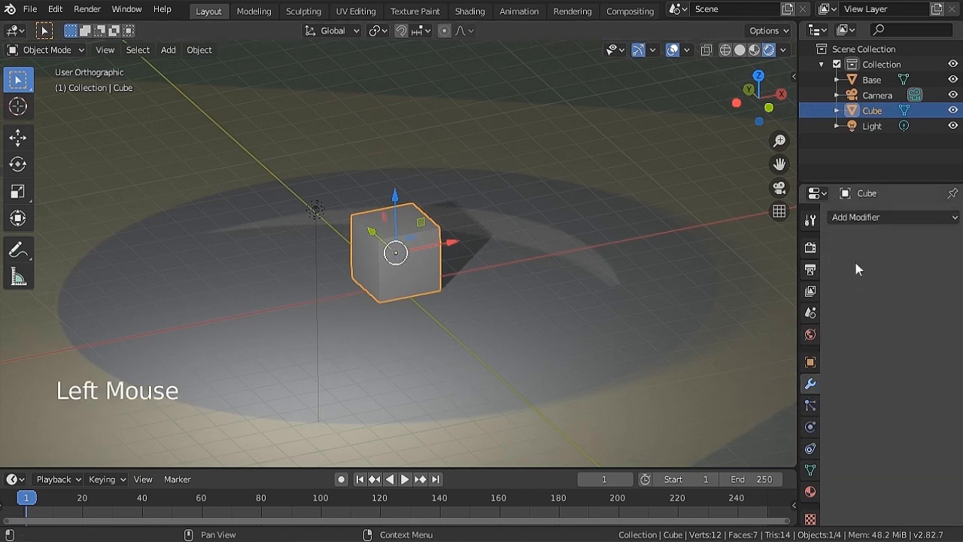
{"action": "left_click", "coordinate": [860, 223]}
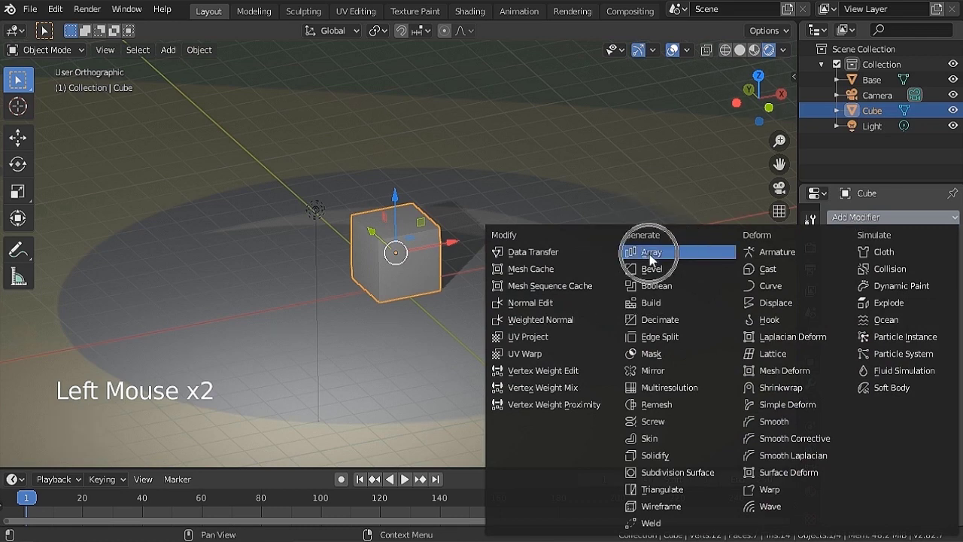
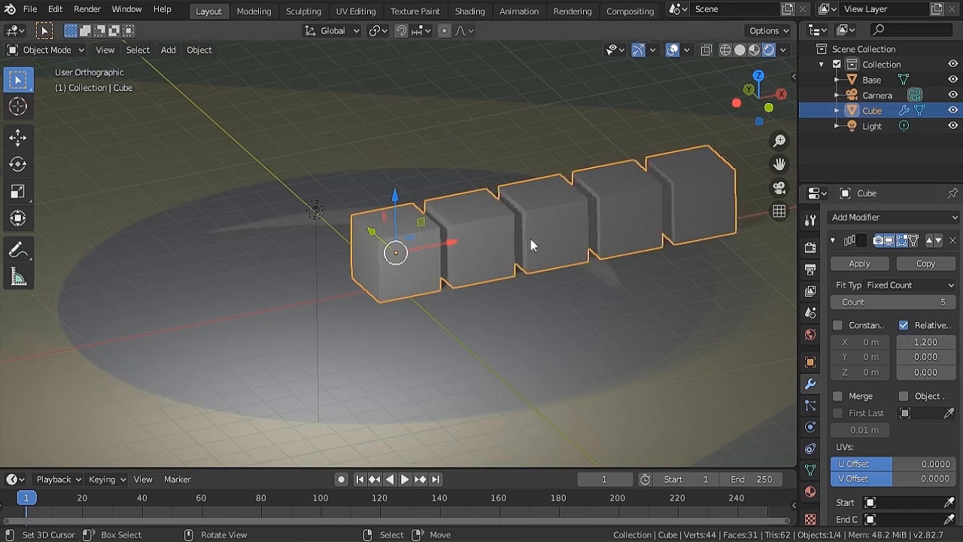
{"action": "middle_click", "coordinate": [566, 260]}
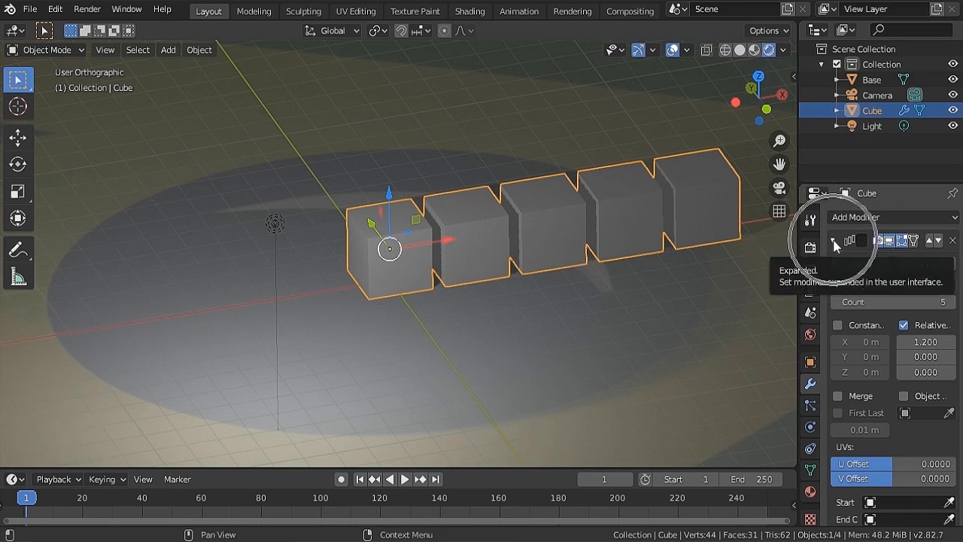
Add a second Array modifier with relative offset Y 1.2 and Count 5, making a 5×5 grid
{"action": "left_click", "coordinate": [837, 246]}
{"action": "left_click", "coordinate": [866, 224]}
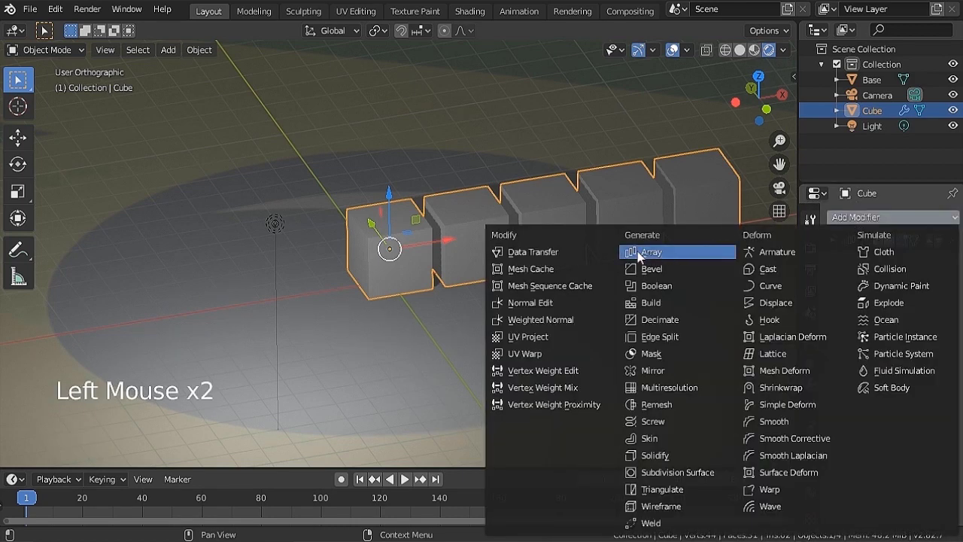
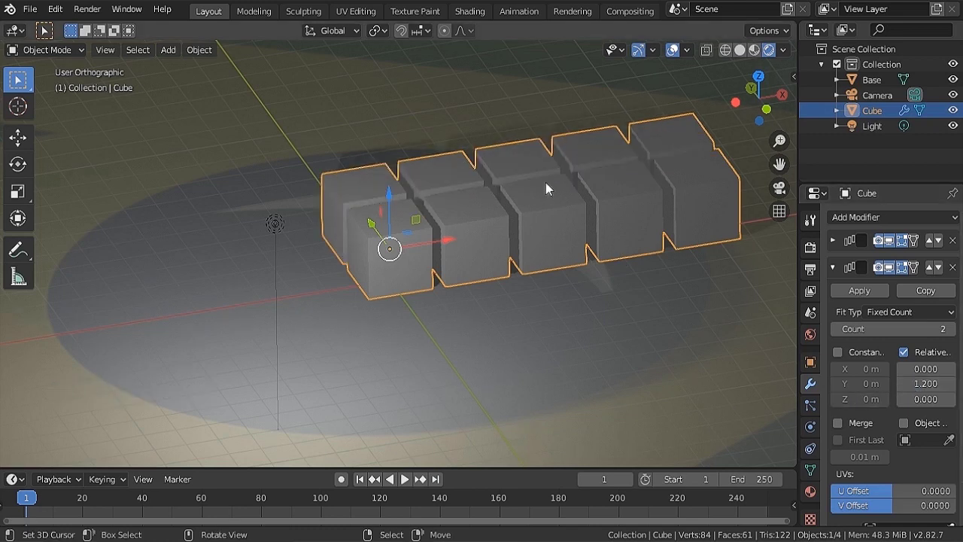
{"action": "middle_click", "coordinate": [442, 226]}
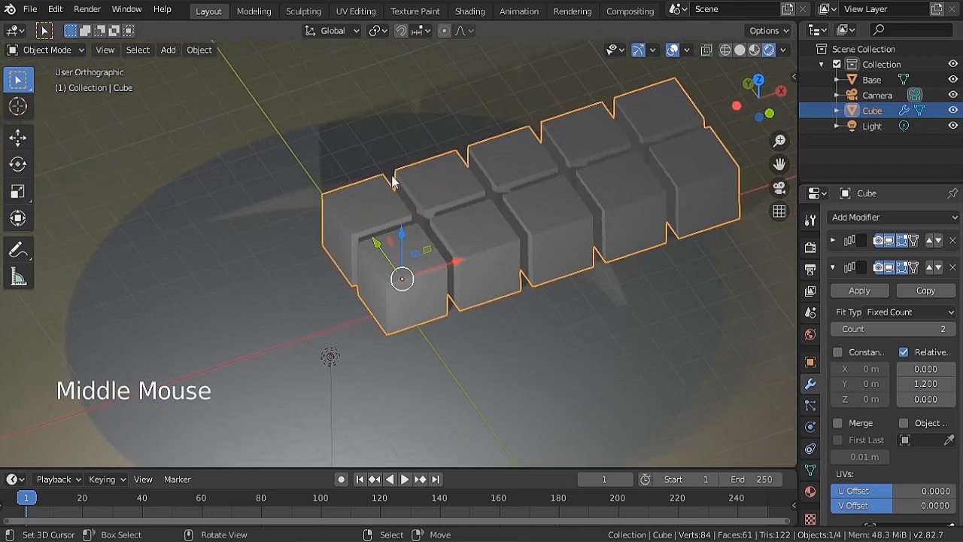
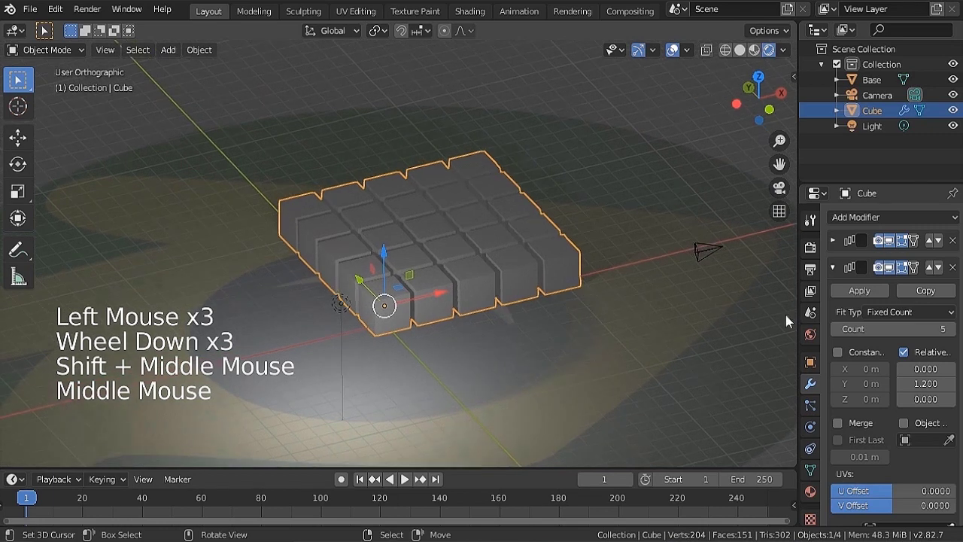
{"action": "left_click", "coordinate": [836, 270]}
Add a third Array modifier with relative offset Z 1.2, X 0 and Count 5, forming the 5×5×5 block
{"action": "left_click", "coordinate": [845, 229]}
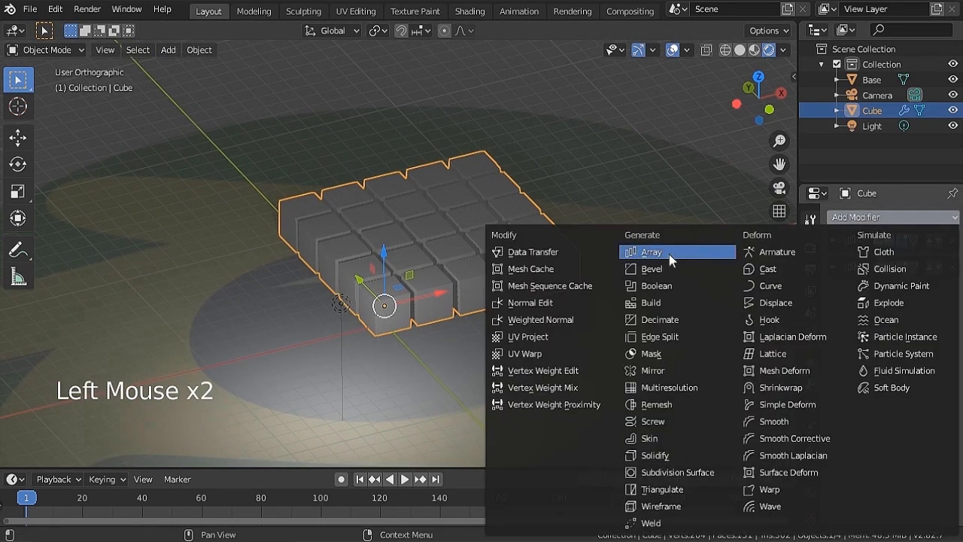
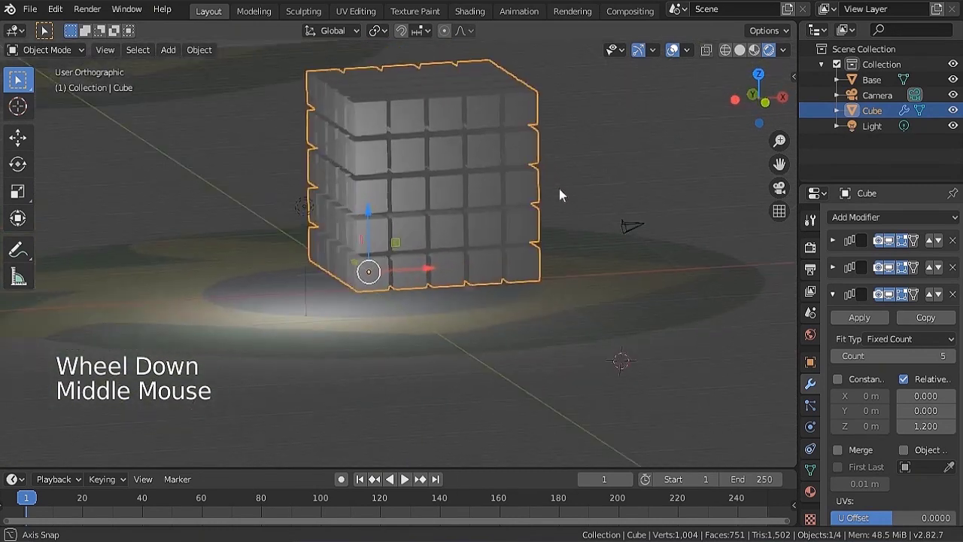
{"action": "middle_click", "coordinate": [439, 196]}
{"action": "scroll", "scroll_direction": "up", "scroll_amount": 3}
{"action": "middle_click", "coordinate": [488, 299]}
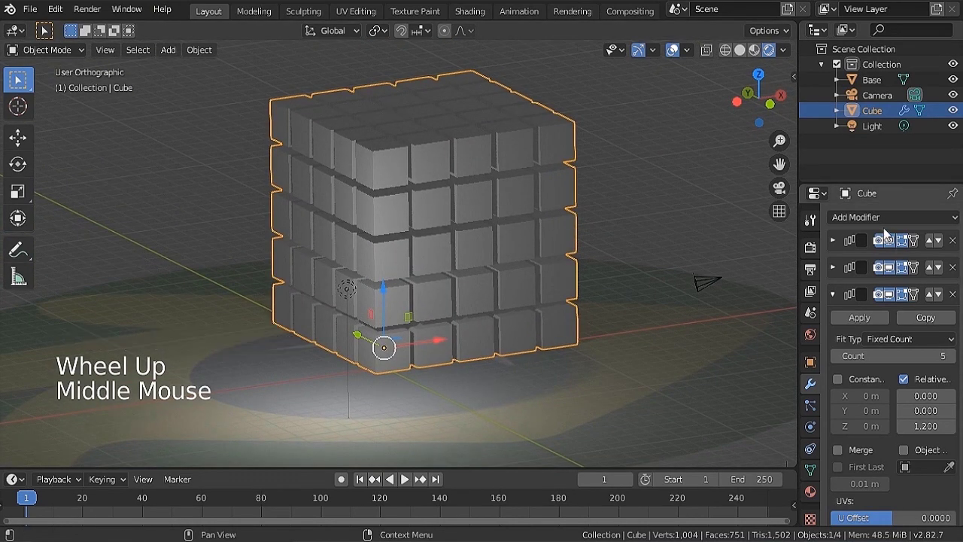
{"action": "left_click", "coordinate": [840, 298]}
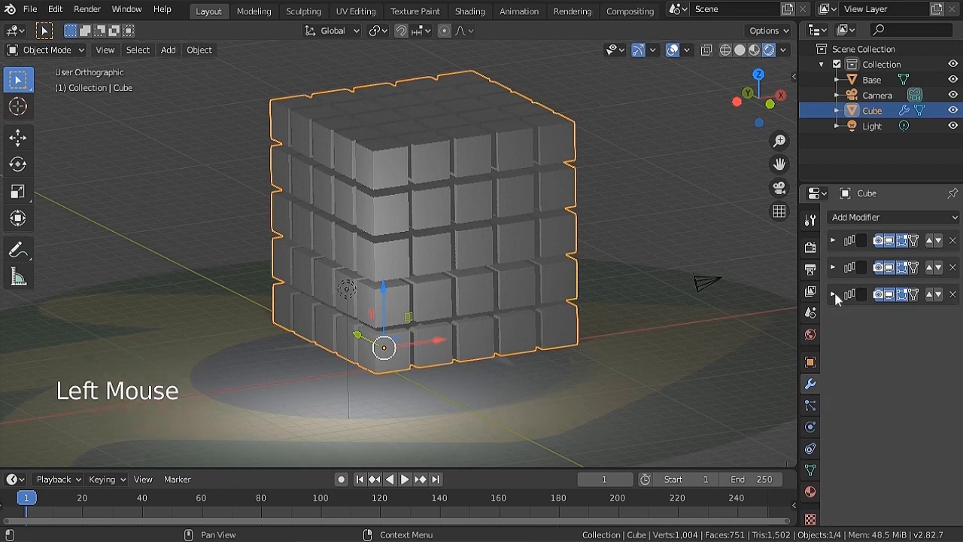
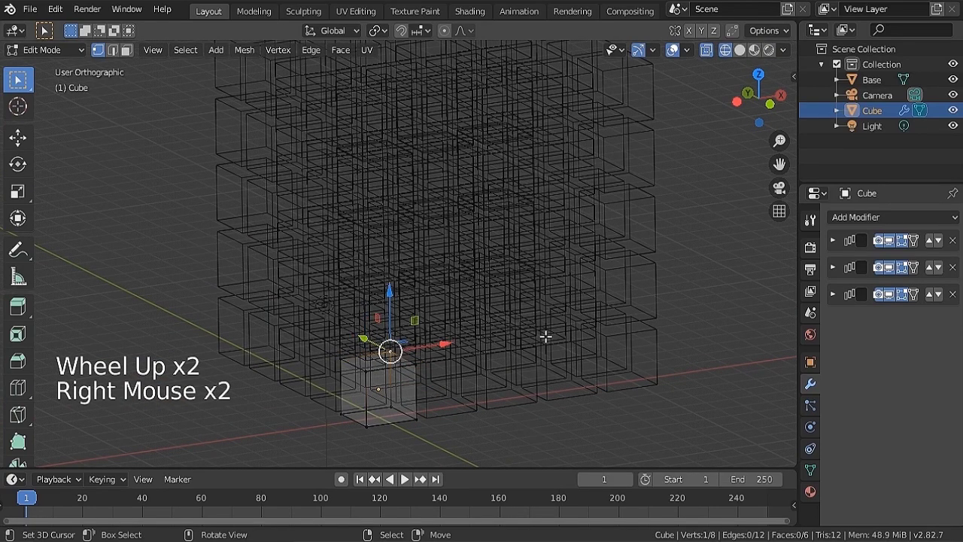
Switch to Solid shading in Object Mode and apply all three Array modifiers, cancelling the stray move
{"action": "key", "text": "g"}
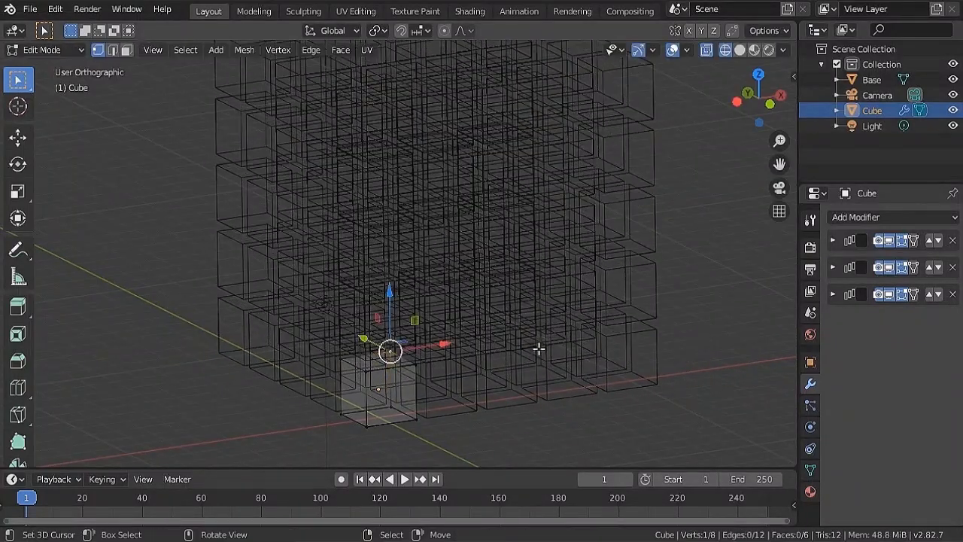
{"action": "key", "text": "Tab"}
{"action": "scroll", "scroll_direction": "down", "scroll_amount": 3}
{"action": "middle_click", "coordinate": [524, 321]}
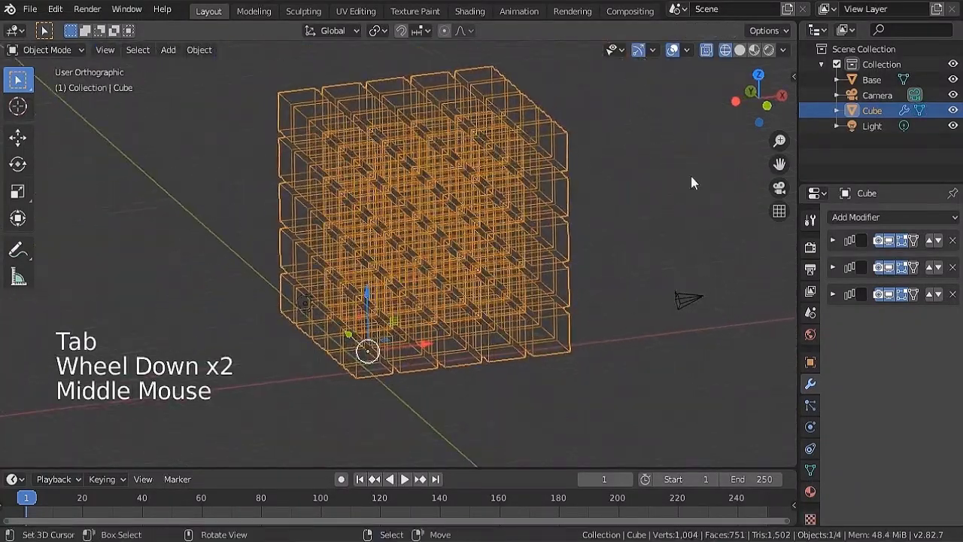
{"action": "left_click", "coordinate": [748, 50]}
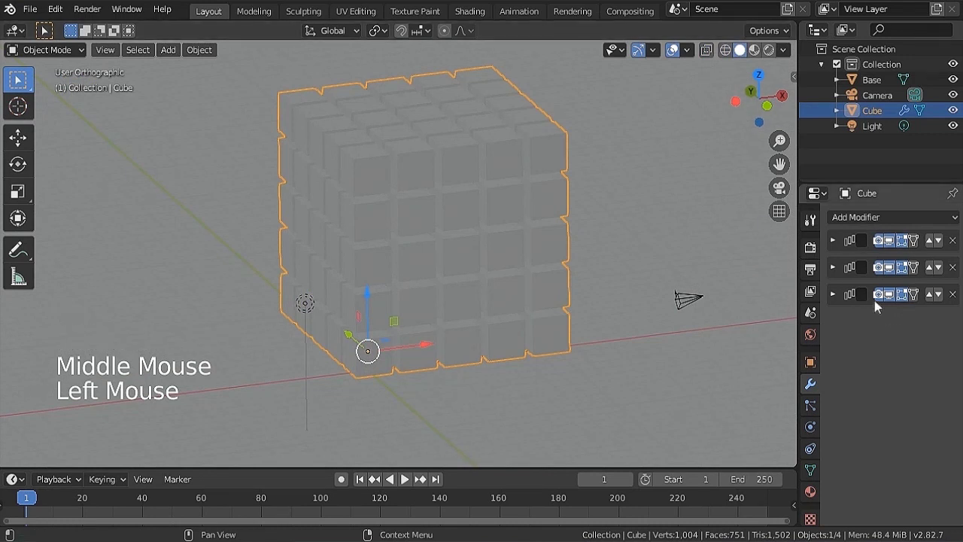
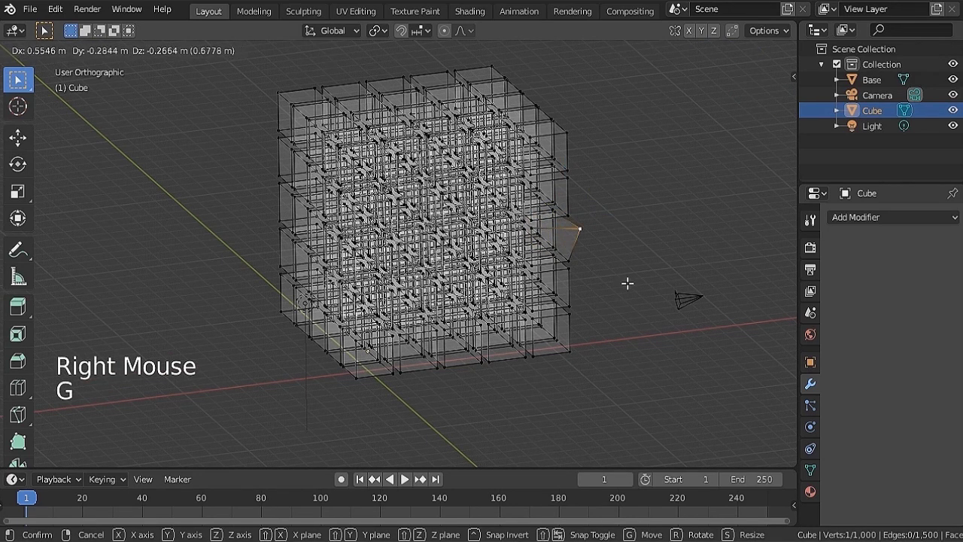
{"action": "key", "text": "Tab"}
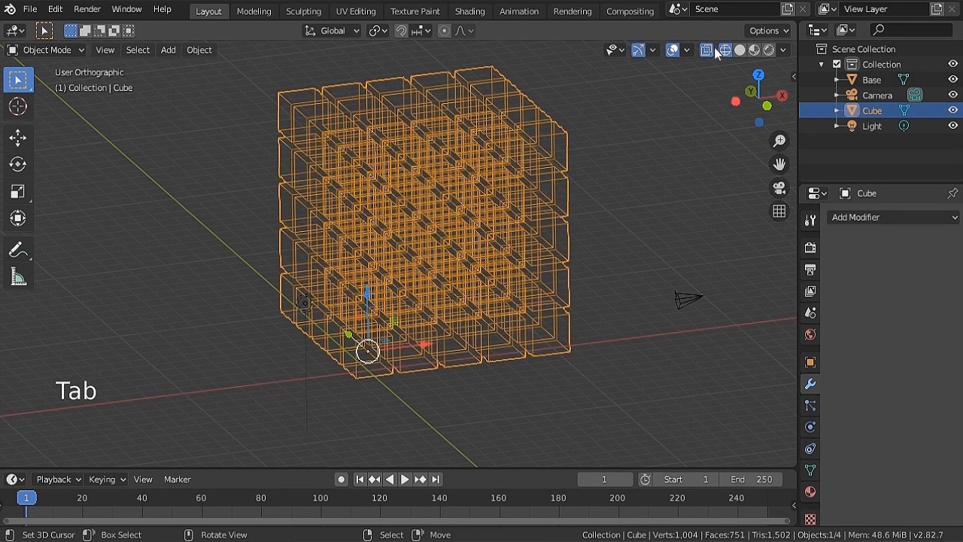
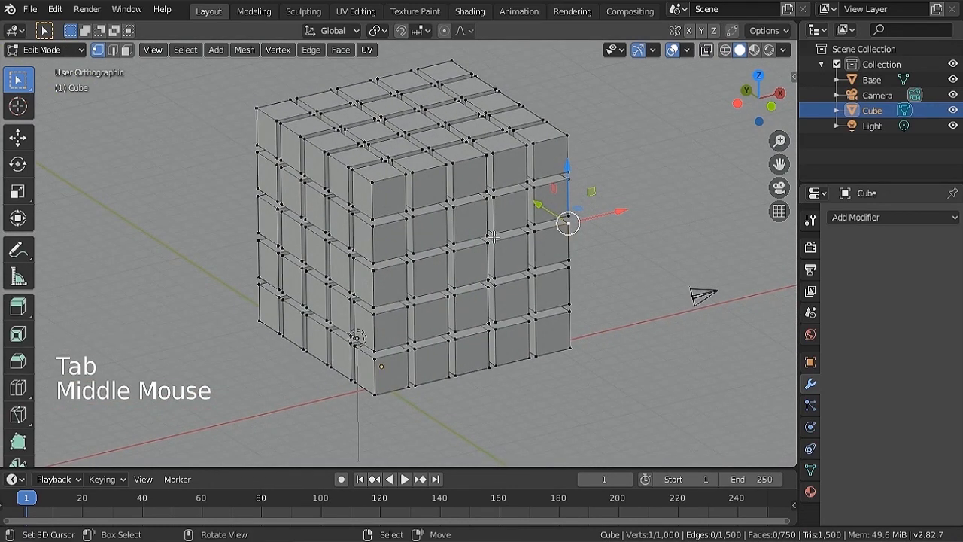
Select all vertices and bevel every cube edge with a 0.2 m offset, then return to Object Mode
{"action": "key", "text": "a"}
{"action": "key", "text": "a"}
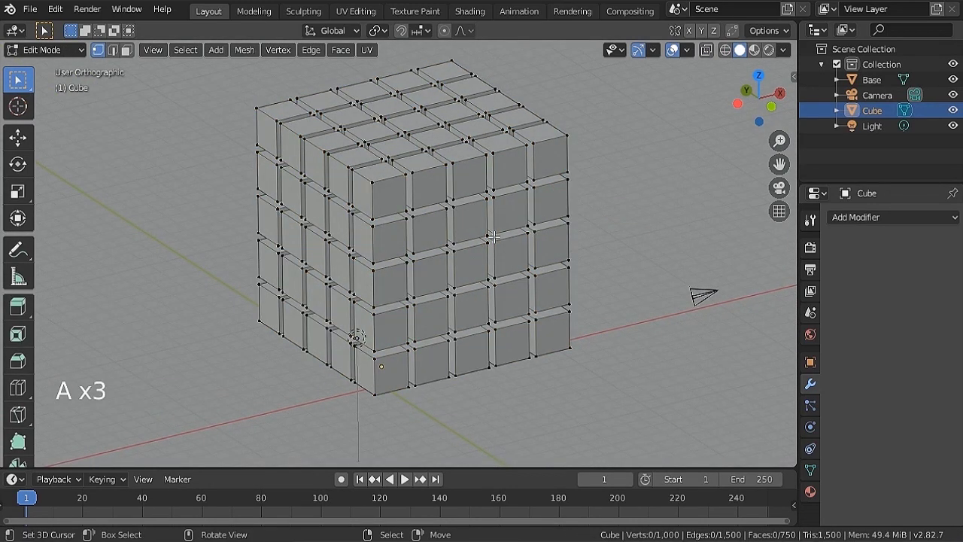
{"action": "key", "text": "a"}
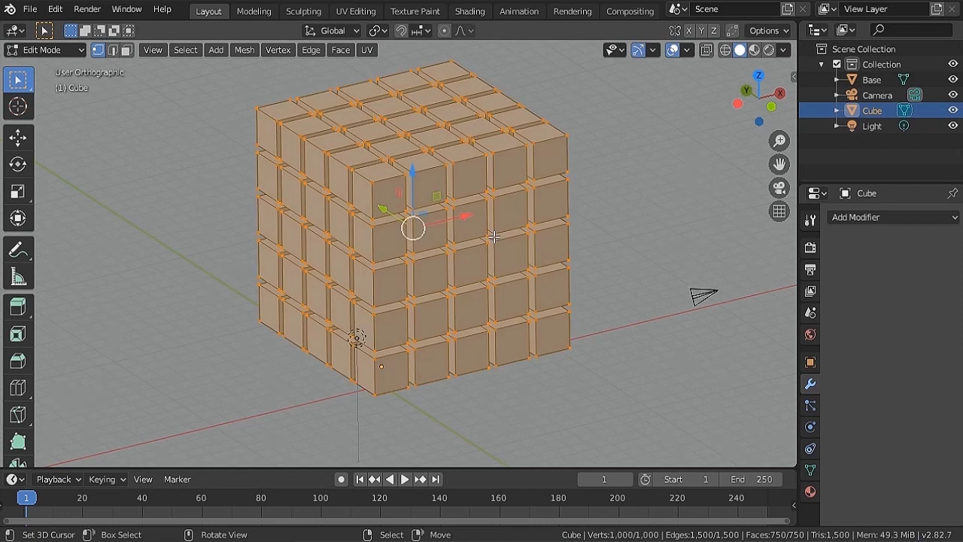
{"action": "key", "text": "ctrl+b"}
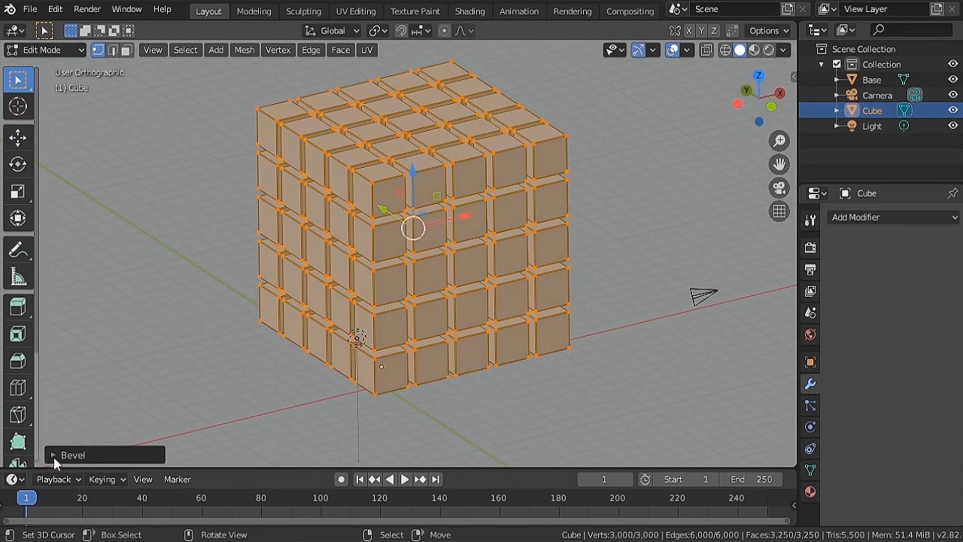
{"action": "left_click", "coordinate": [60, 462]}
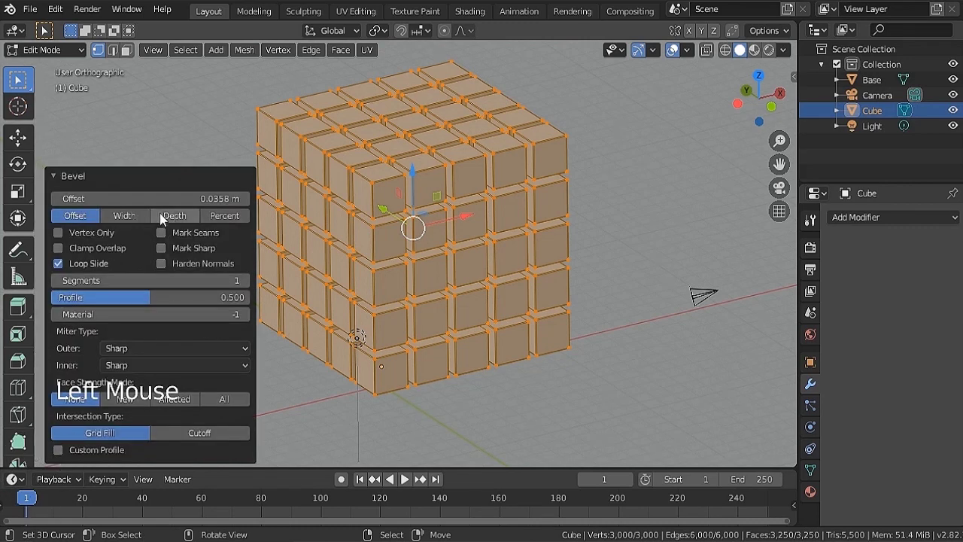
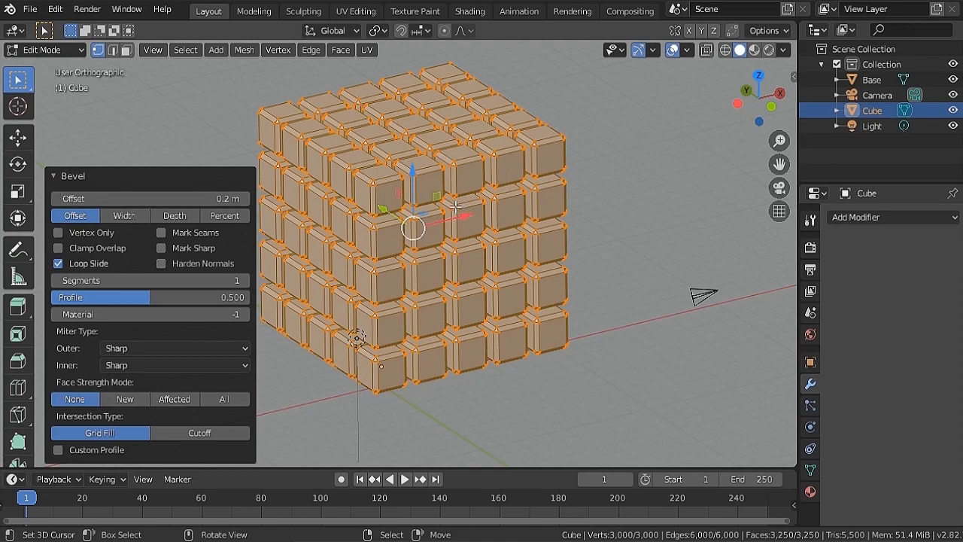
{"action": "key", "text": "Tab"}
Orbit and zoom around the beveled grid, then view it through the scene camera
{"action": "scroll", "scroll_direction": "up", "scroll_amount": 3}
{"action": "middle_click", "coordinate": [479, 240]}
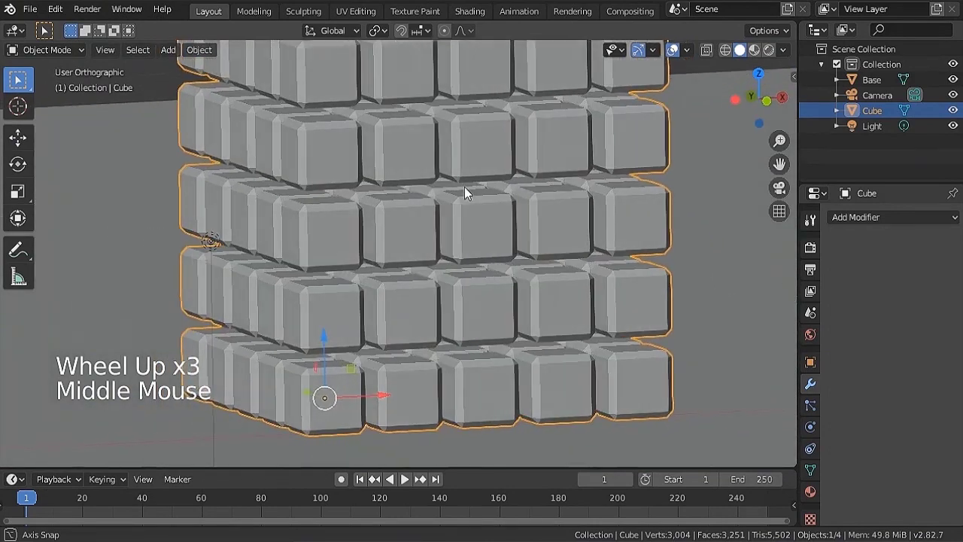
{"action": "scroll", "scroll_direction": "down", "scroll_amount": 3}
{"action": "scroll", "scroll_direction": "down", "scroll_amount": 3}
{"action": "scroll", "scroll_direction": "up", "scroll_amount": 3}
{"action": "scroll", "scroll_direction": "down", "scroll_amount": 3}
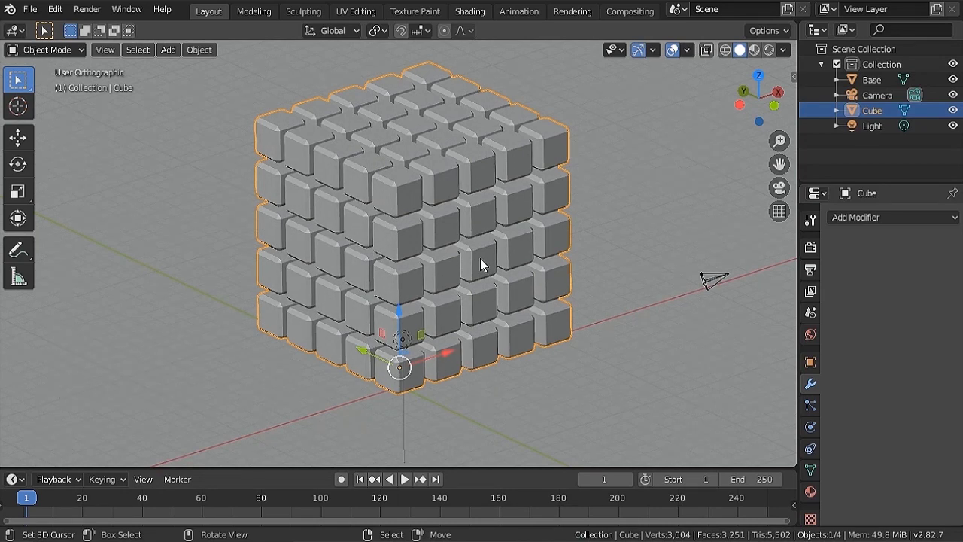
{"action": "scroll", "scroll_direction": "down", "scroll_amount": 3}
{"action": "middle_click", "coordinate": [477, 259]}
{"action": "scroll", "scroll_direction": "down", "scroll_amount": 3}
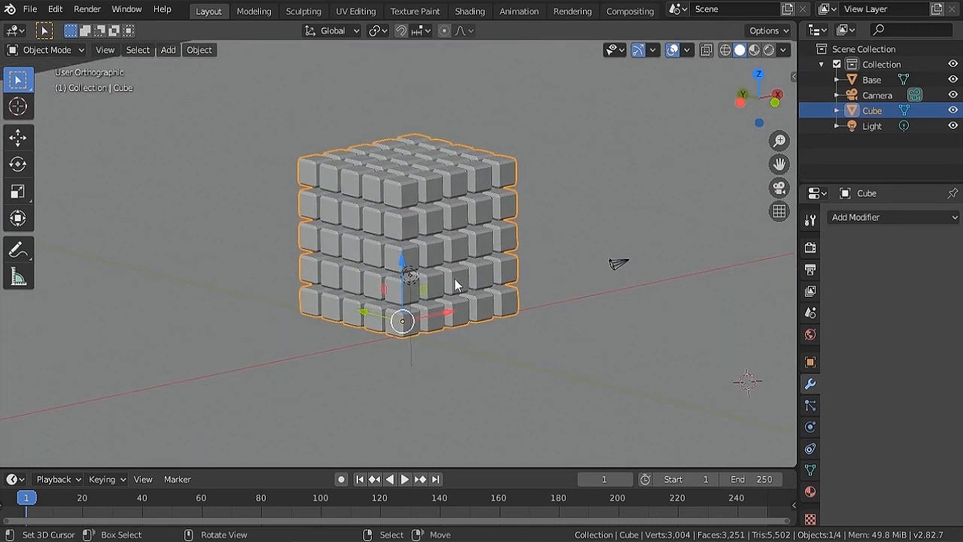
{"action": "key", "text": "ctrl+alt+KP_0"}
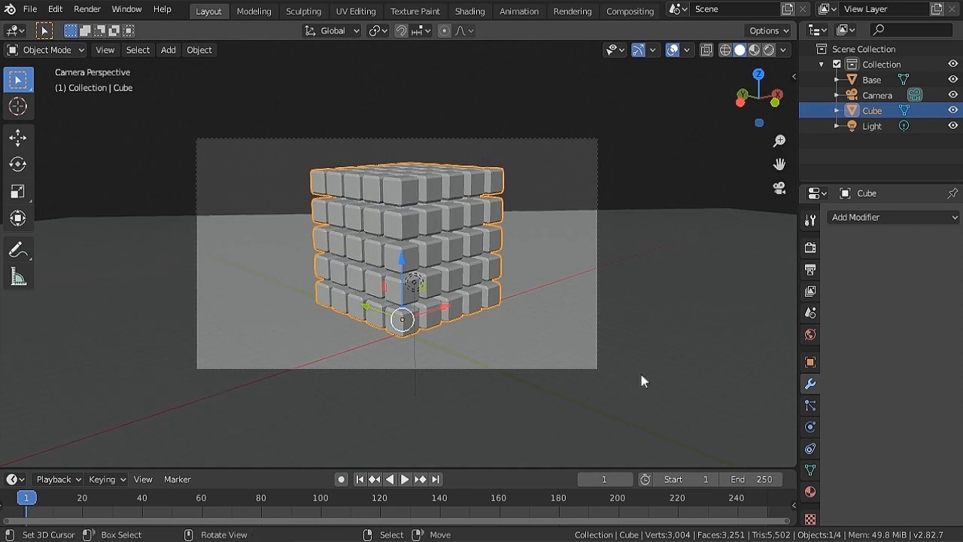
Split the viewport in two and enable Lock Camera to View in the right camera view
{"action": "right_click", "coordinate": [800, 371]}
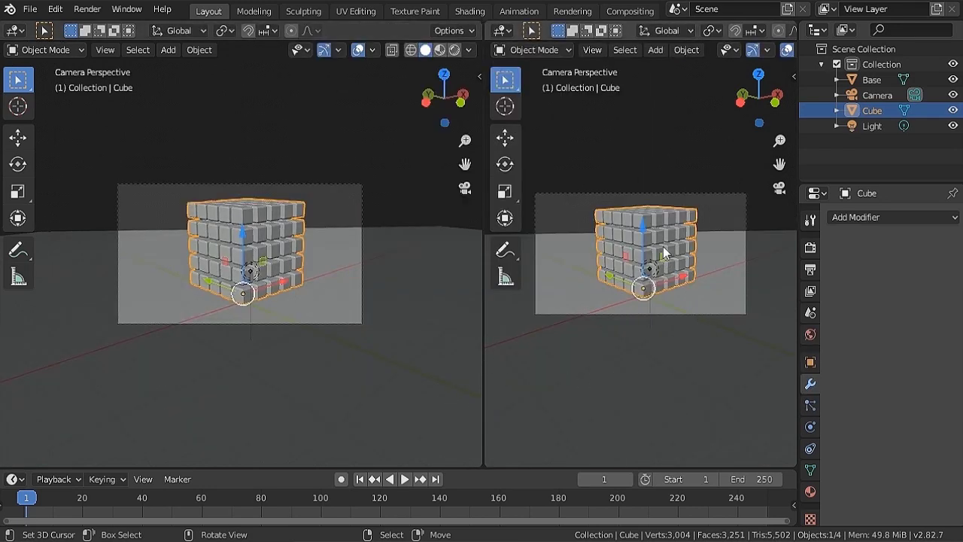
{"action": "middle_click", "coordinate": [665, 264]}
{"action": "key", "text": "KP_1"}
{"action": "key", "text": "KP_0"}
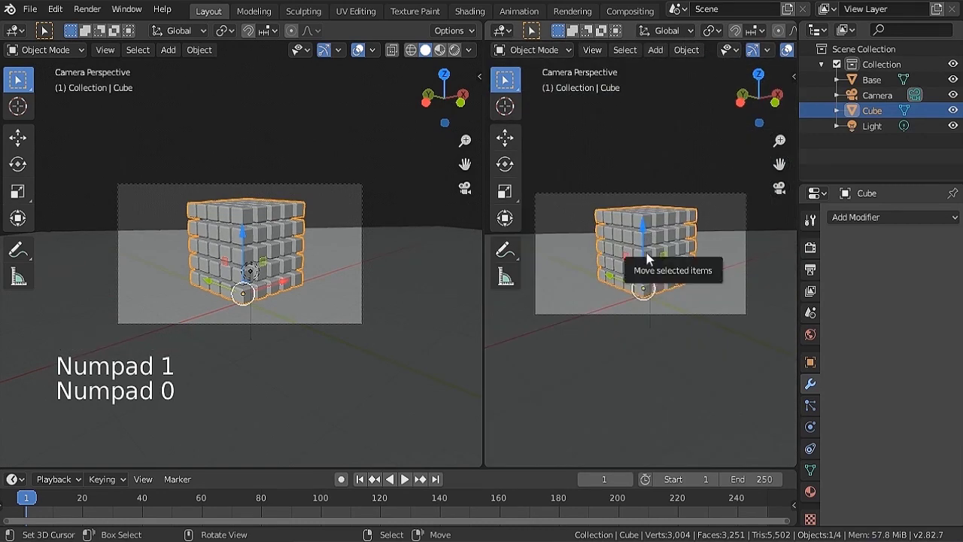
{"action": "key", "text": "n"}
{"action": "left_click", "coordinate": [792, 142]}
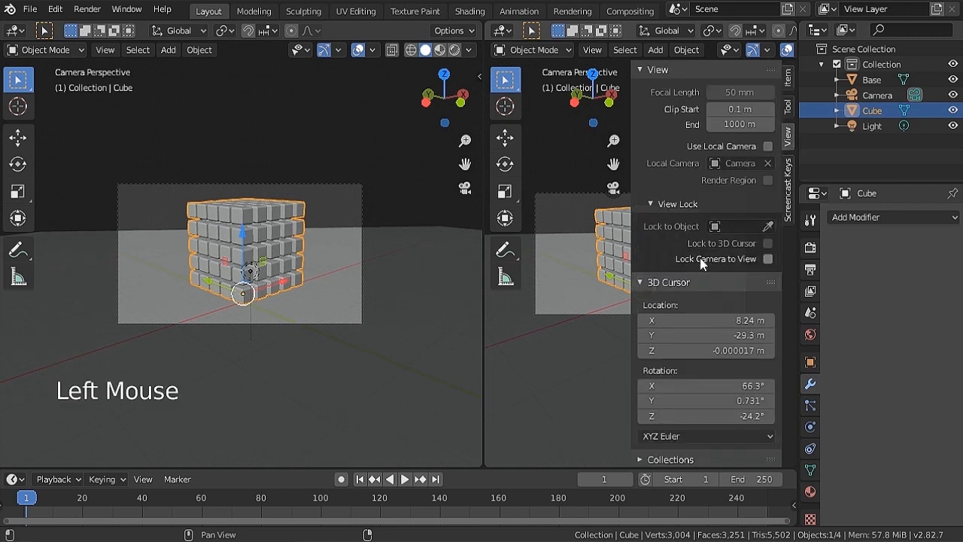
{"action": "left_click", "coordinate": [771, 263]}
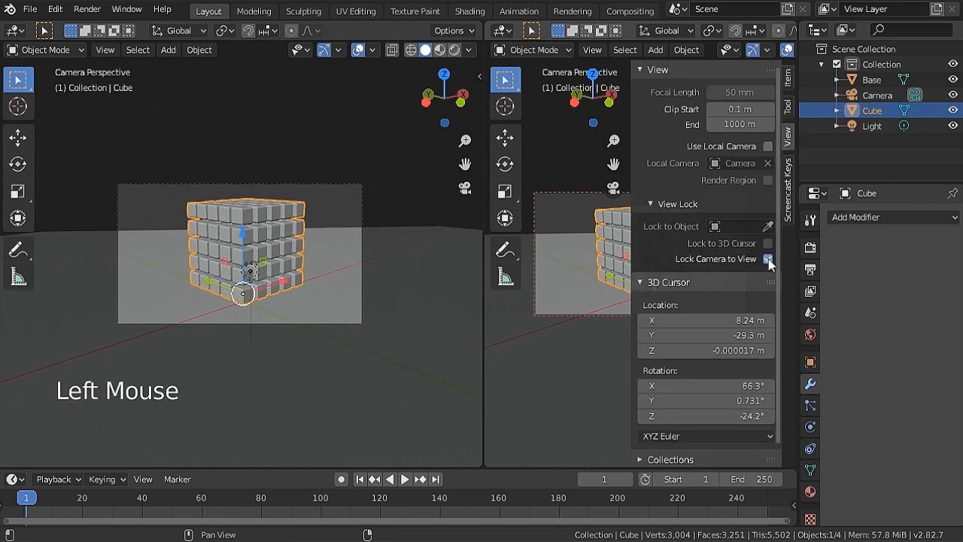
{"action": "key", "text": "n"}
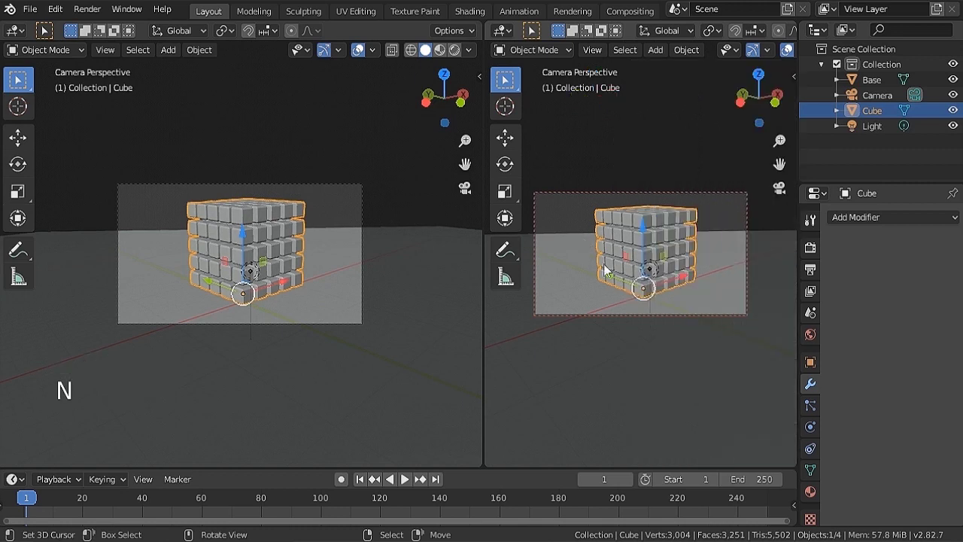
Orbit the locked camera above the grid and bring it closer so the block fills the frame
{"action": "middle_click", "coordinate": [670, 254]}
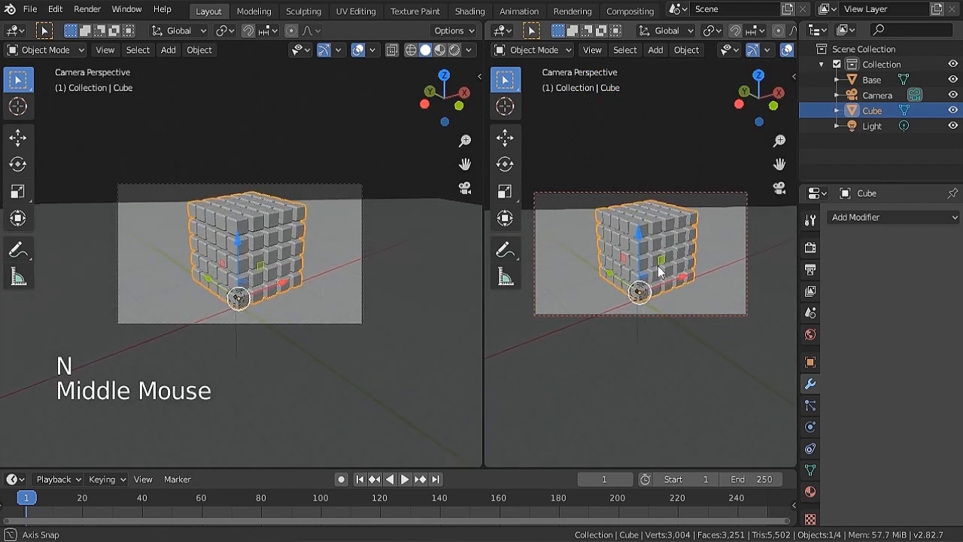
{"action": "middle_click", "coordinate": [669, 263]}
{"action": "middle_click", "coordinate": [673, 267]}
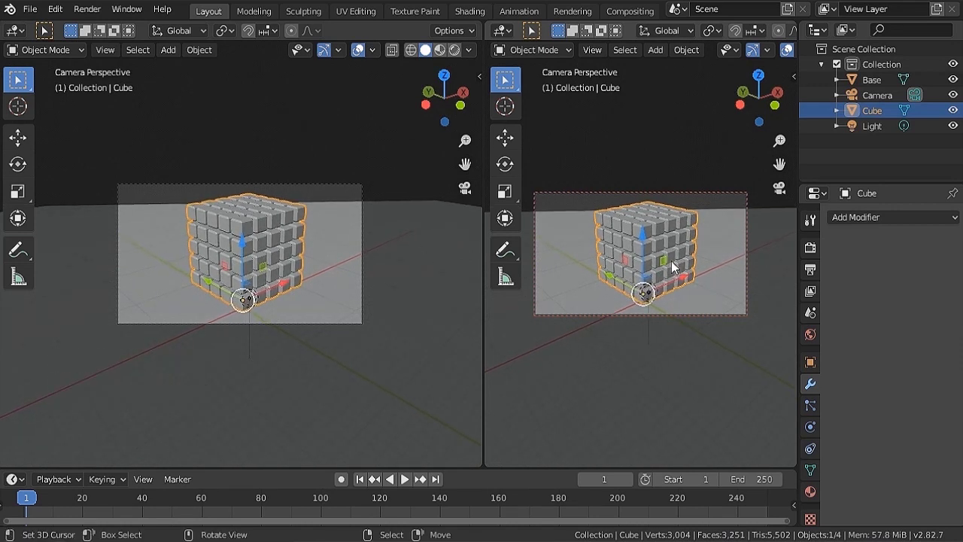
{"action": "key", "text": "n"}
{"action": "left_click", "coordinate": [776, 264]}
{"action": "key", "text": "n"}
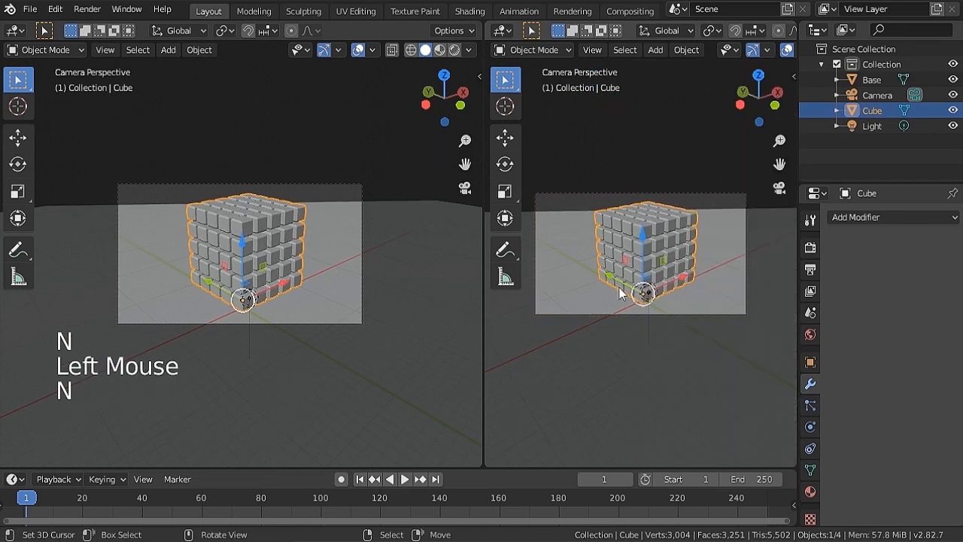
{"action": "key", "text": "Home"}
Turn the left area into the Shader Editor
{"action": "key", "text": "a"}
{"action": "key", "text": "a"}
{"action": "key", "text": "a"}
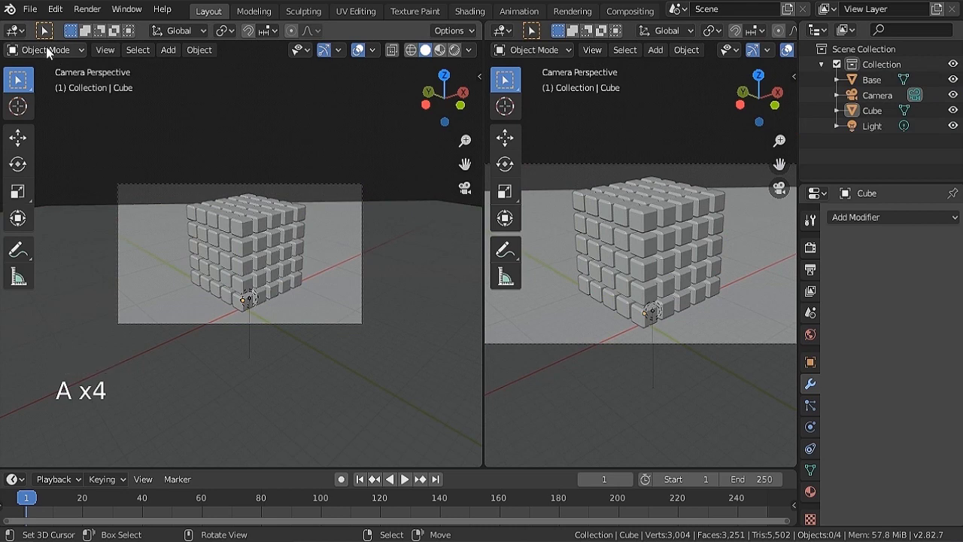
{"action": "left_click", "coordinate": [42, 51]}
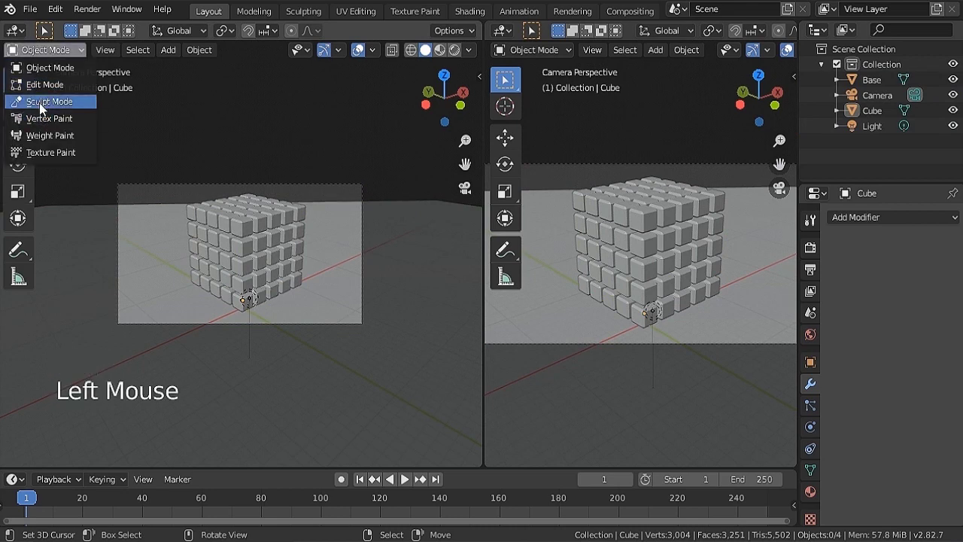
{"action": "left_click", "coordinate": [19, 34]}
{"action": "left_click", "coordinate": [45, 148]}
Create a new material for the cube grid in Material Properties
{"action": "right_click", "coordinate": [673, 230]}
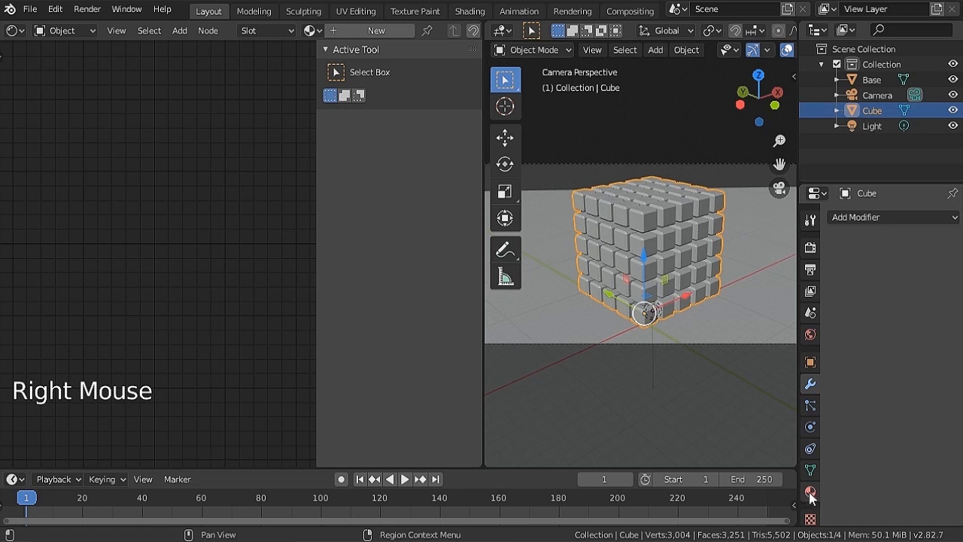
{"action": "left_click", "coordinate": [815, 498]}
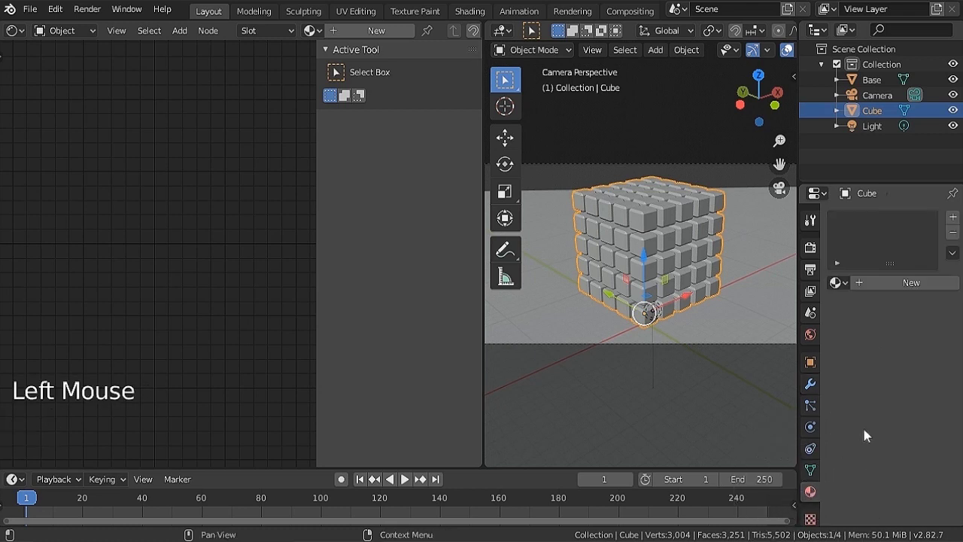
{"action": "left_click", "coordinate": [899, 288]}
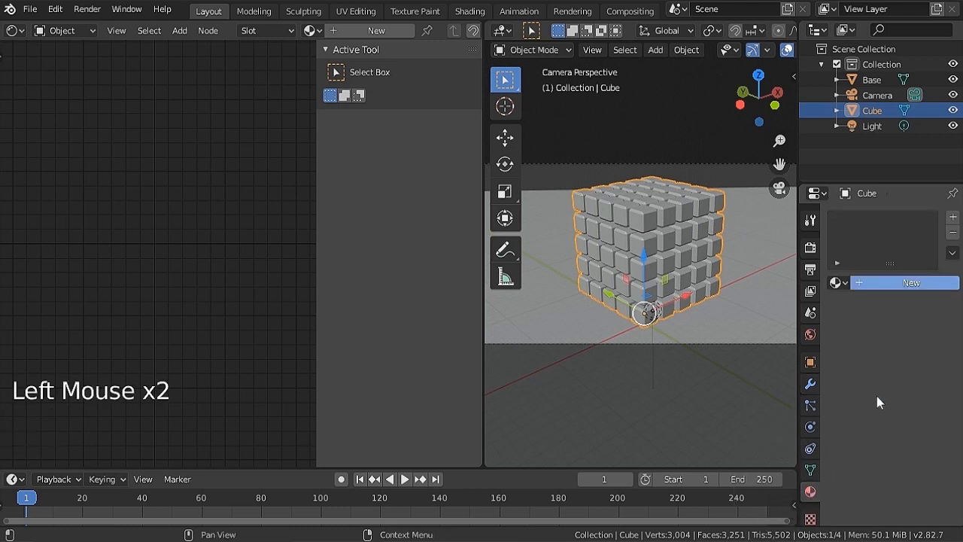
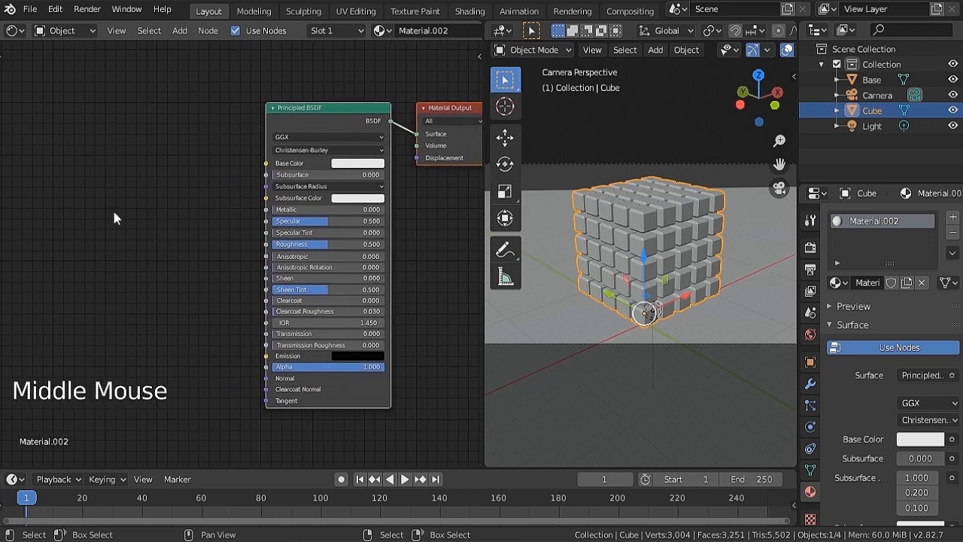
Add Object Info and ColorRamp nodes and feed the ramp's Color into the Principled BSDF Base Color
{"action": "key", "text": "shift+a"}
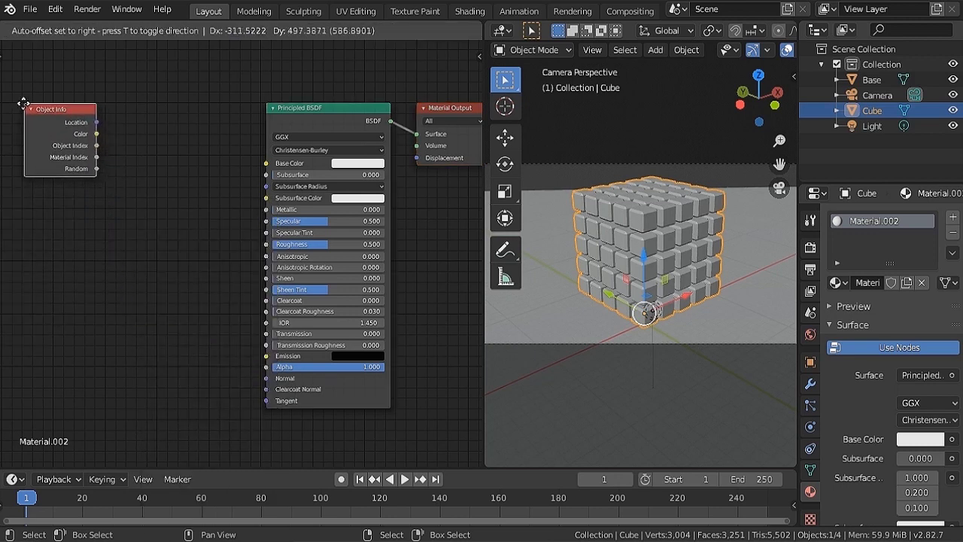
{"action": "key", "text": "shift+a"}
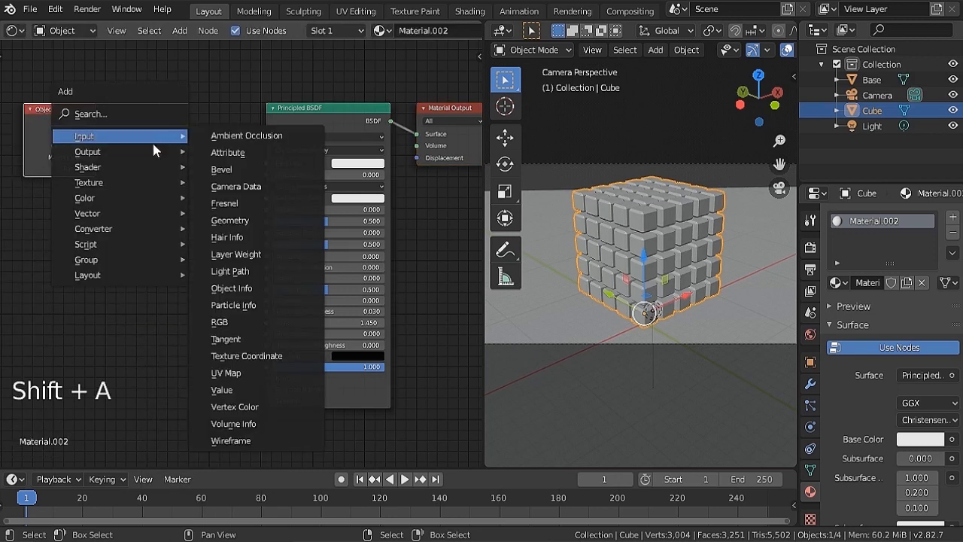
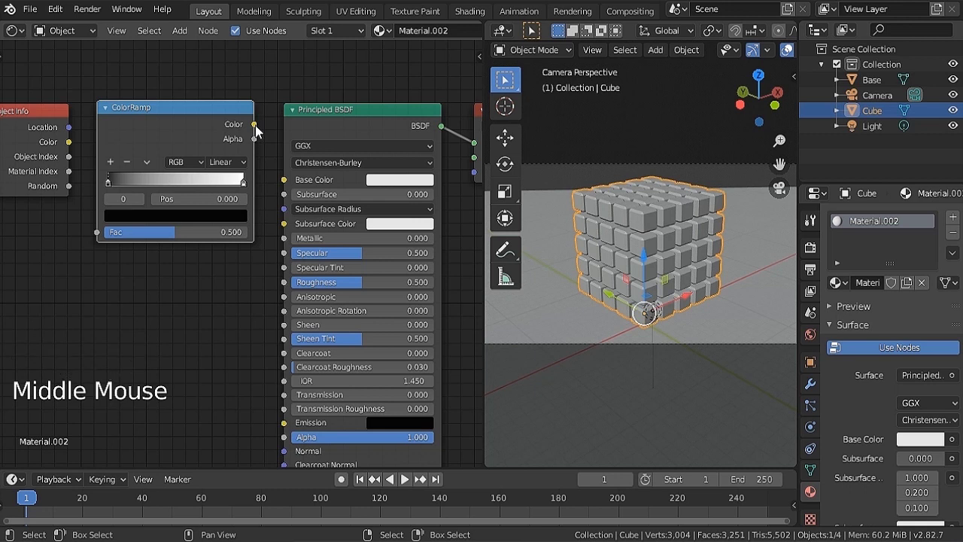
{"action": "left_click", "coordinate": [259, 130]}
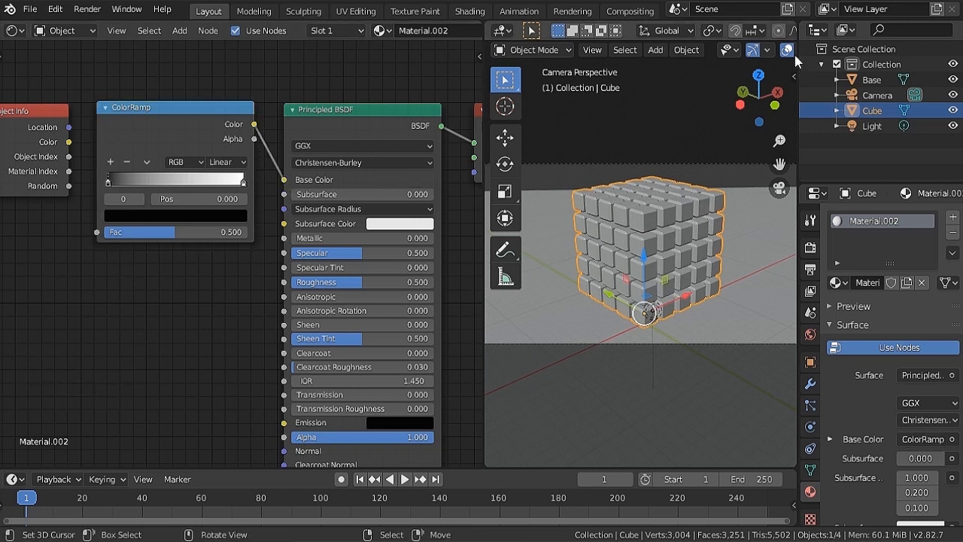
Switch the camera view to Rendered shading and deselect all objects
{"action": "middle_click", "coordinate": [699, 56]}
{"action": "middle_click", "coordinate": [780, 58]}
{"action": "left_click", "coordinate": [780, 57]}
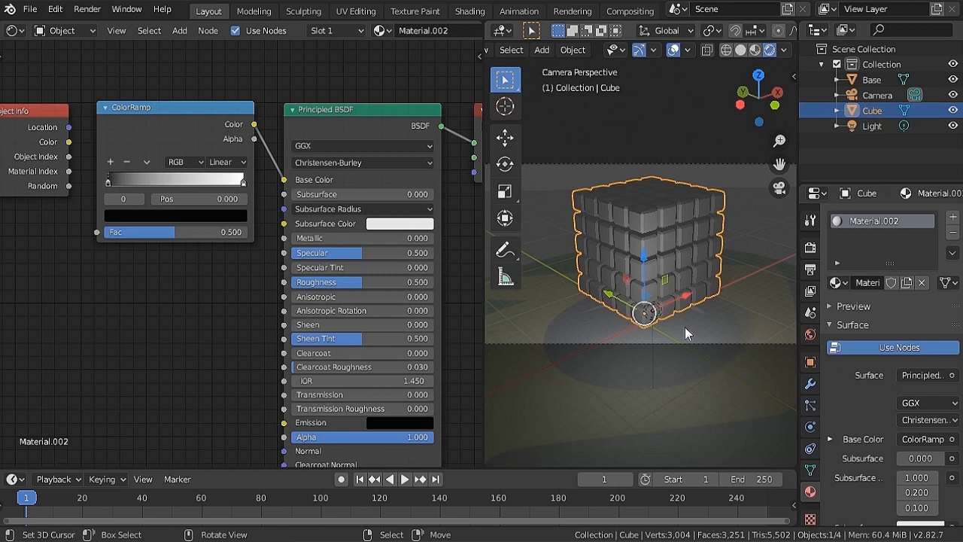
{"action": "key", "text": "a"}
{"action": "key", "text": "a"}
{"action": "right_click", "coordinate": [705, 246]}
{"action": "key", "text": "a"}
{"action": "key", "text": "a"}
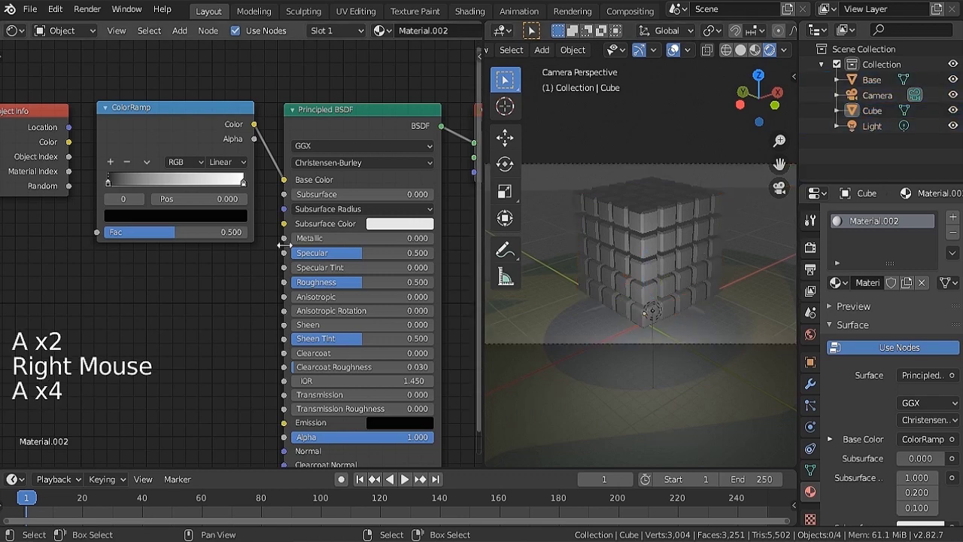
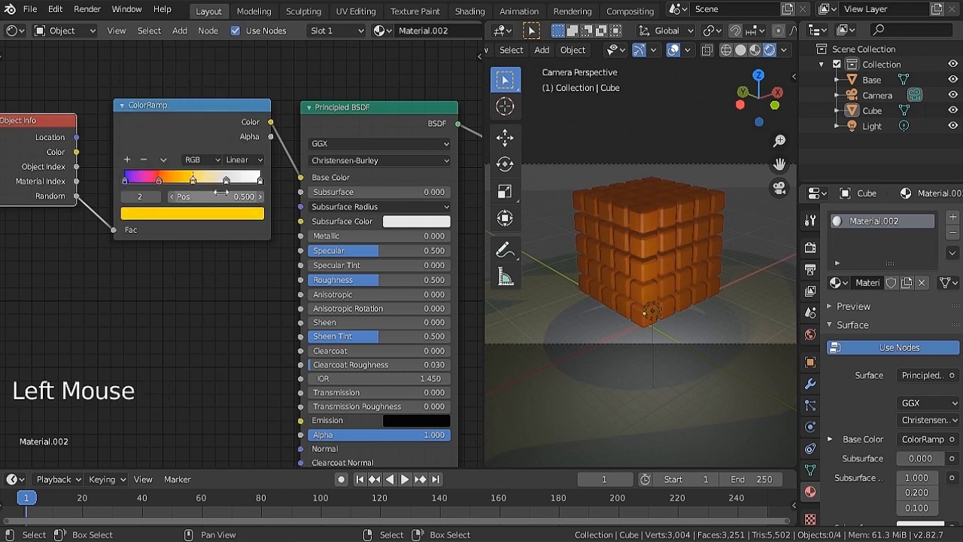
Recolour the green stop near position 0.75 to pink
{"action": "left_click", "coordinate": [230, 184]}
{"action": "left_click", "coordinate": [219, 221]}
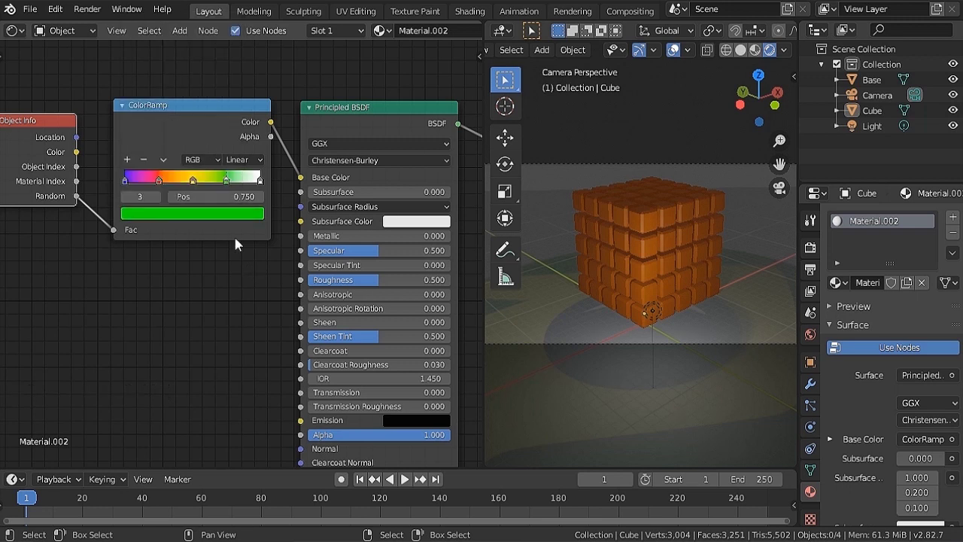
{"action": "left_click", "coordinate": [267, 184]}
{"action": "left_click", "coordinate": [242, 225]}
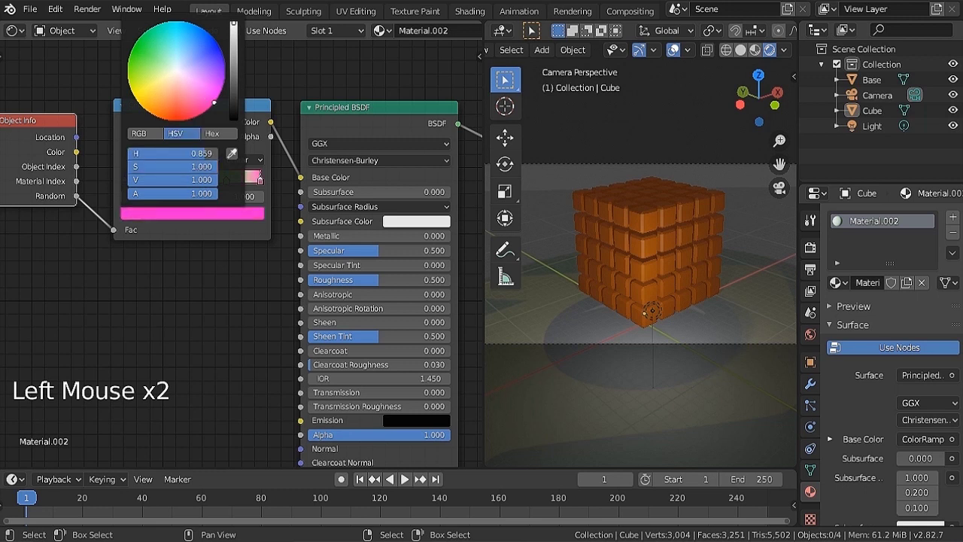
{"action": "left_click", "coordinate": [249, 222]}
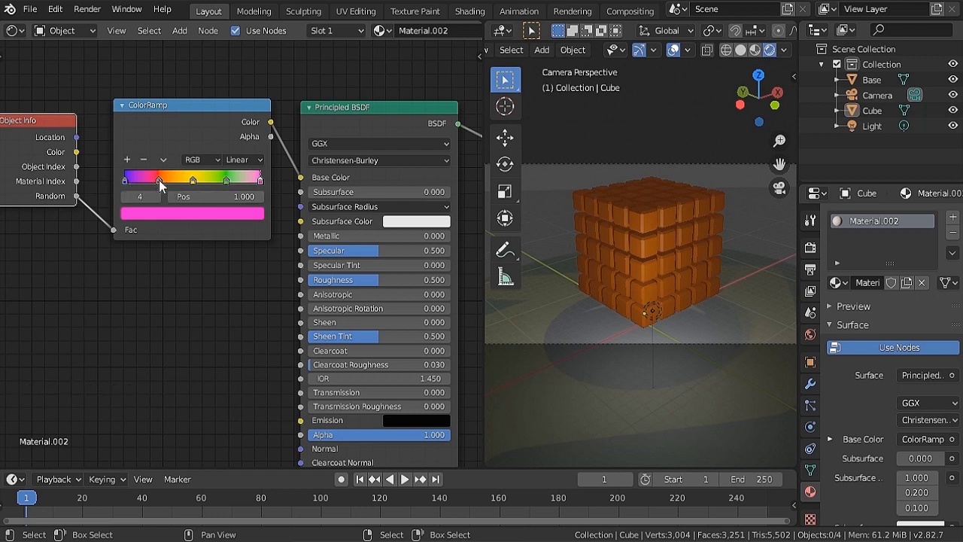
Set the stop near position 0.22 to a dark, near-black colour
{"action": "left_click", "coordinate": [165, 185]}
{"action": "left_click", "coordinate": [130, 164]}
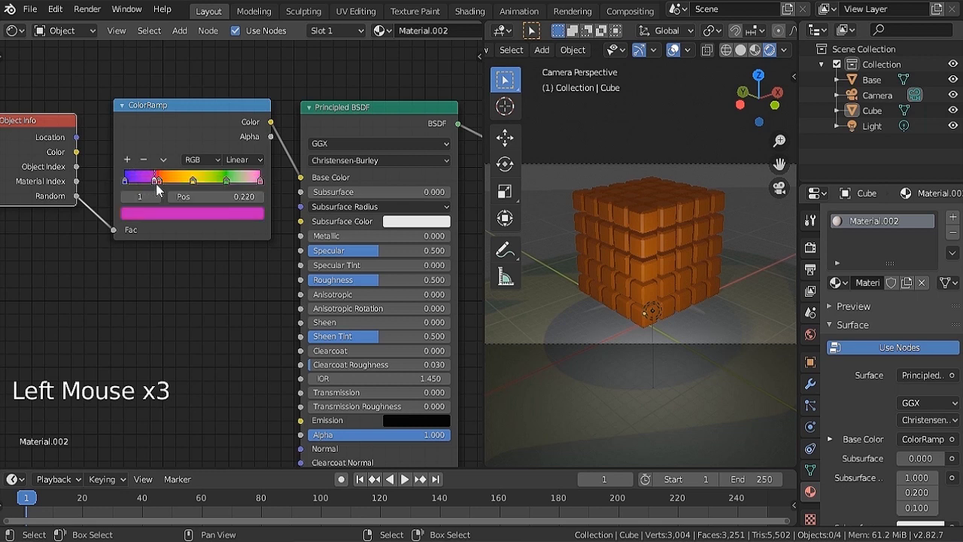
{"action": "left_click", "coordinate": [163, 217]}
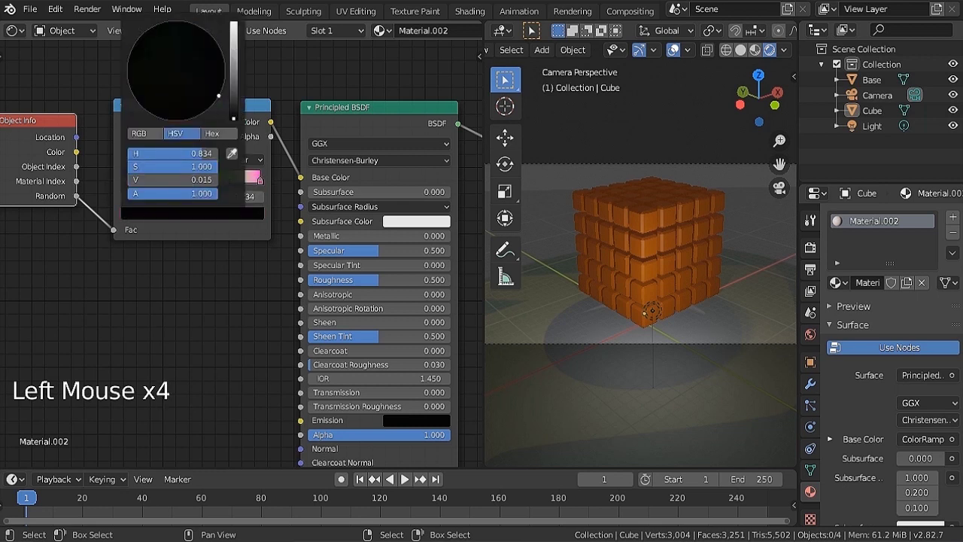
{"action": "left_click", "coordinate": [197, 185]}
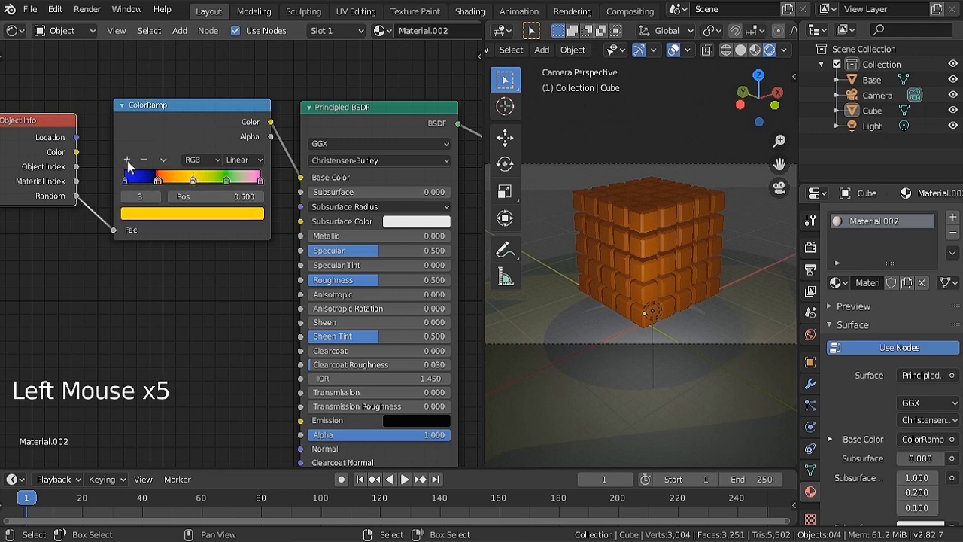
Recolour the middle stop, add two extra stops, then undo the unwanted additions
{"action": "left_click", "coordinate": [184, 188]}
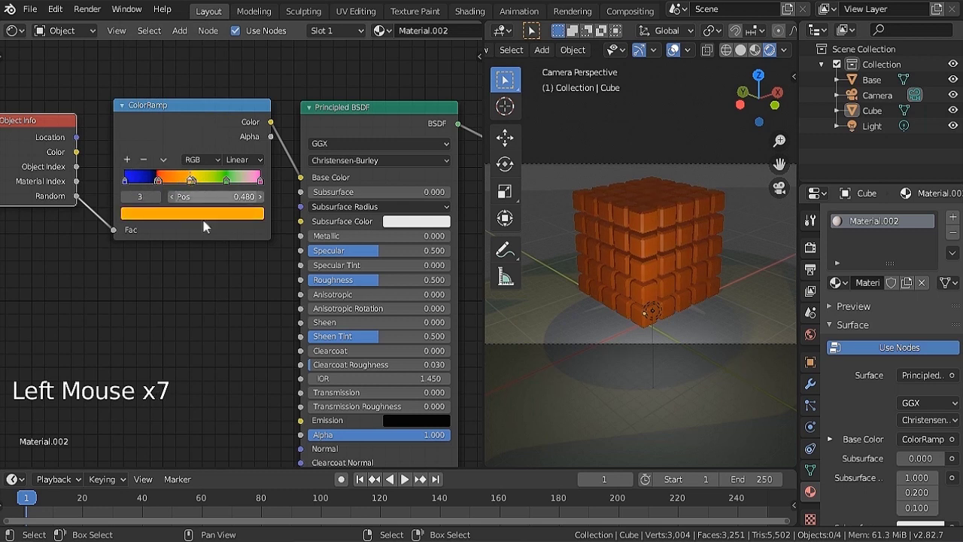
{"action": "left_click", "coordinate": [211, 221]}
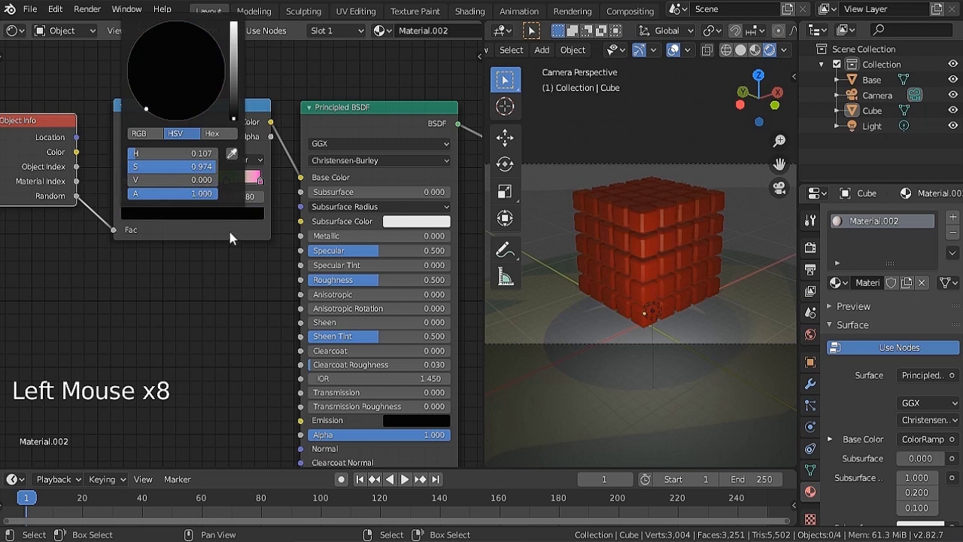
{"action": "left_click", "coordinate": [230, 187]}
{"action": "left_click", "coordinate": [235, 216]}
{"action": "left_click", "coordinate": [235, 221]}
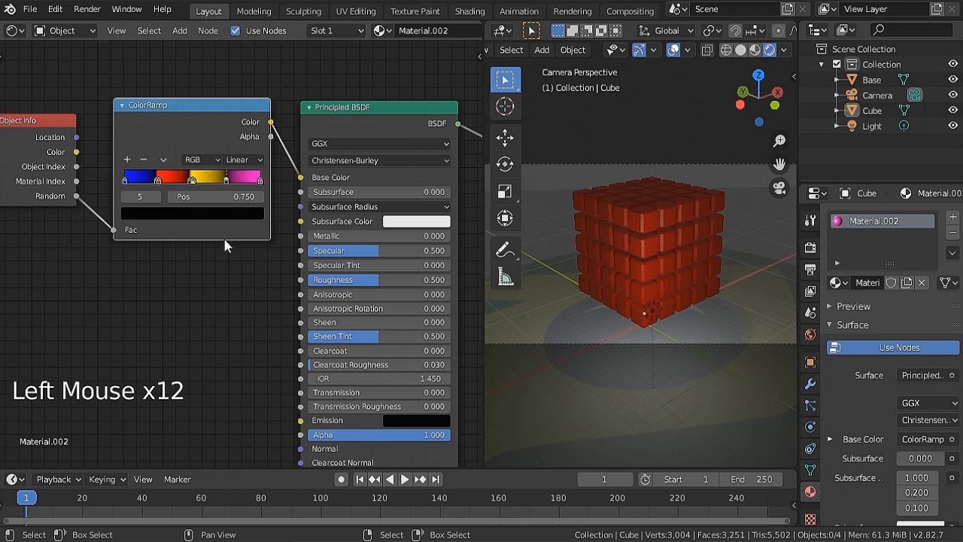
{"action": "key", "text": "ctrl+z"}
{"action": "key", "text": "ctrl+z"}
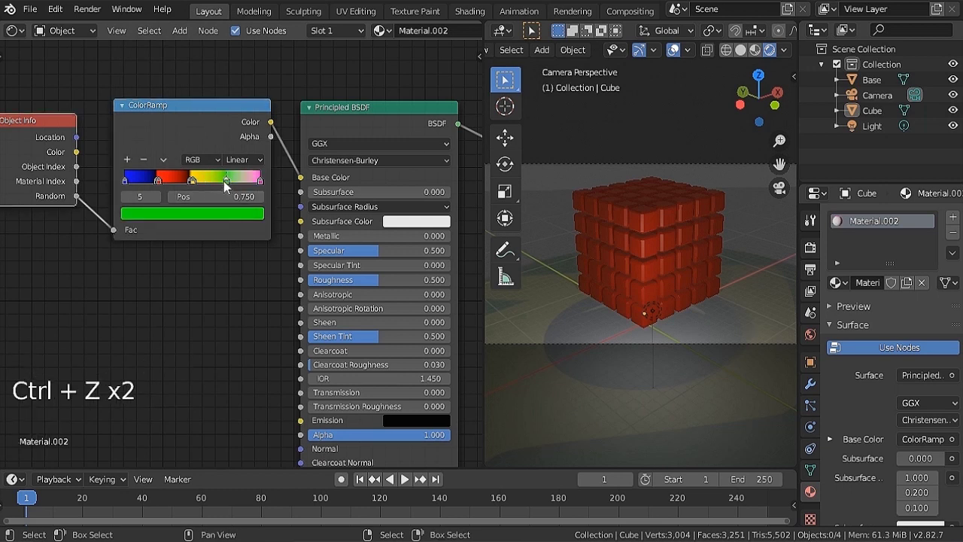
Add a stop between yellow and green, colour it, and move the last stop to the ramp end
{"action": "left_click", "coordinate": [230, 188]}
{"action": "left_click", "coordinate": [128, 167]}
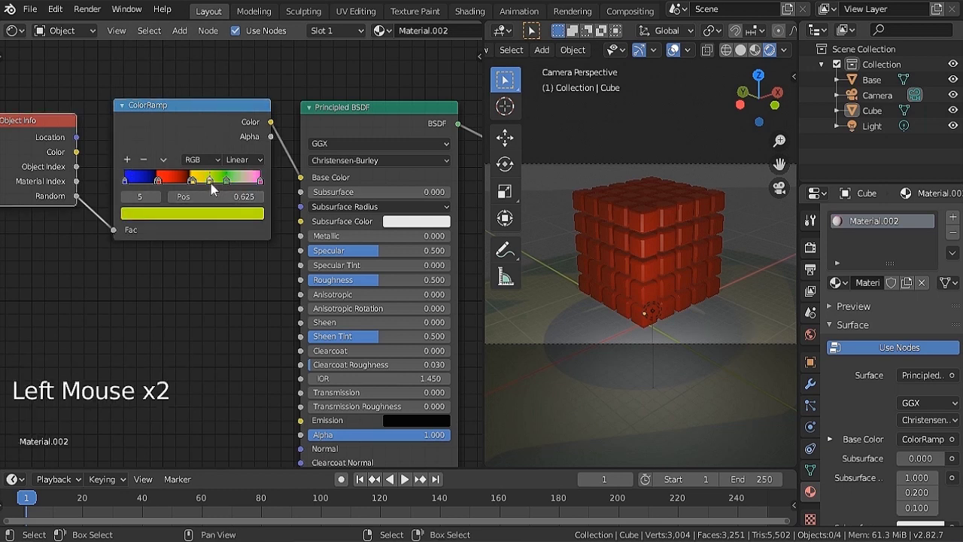
{"action": "left_click", "coordinate": [215, 224]}
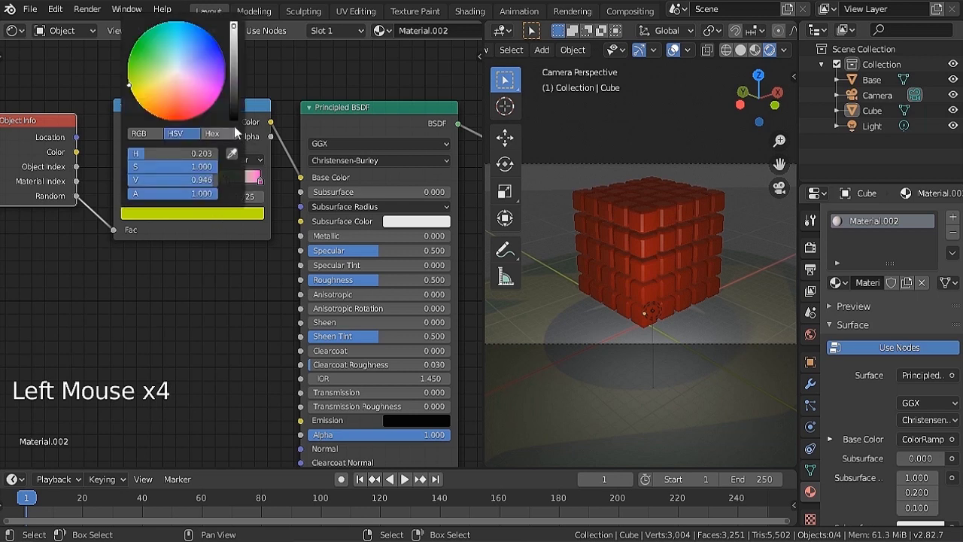
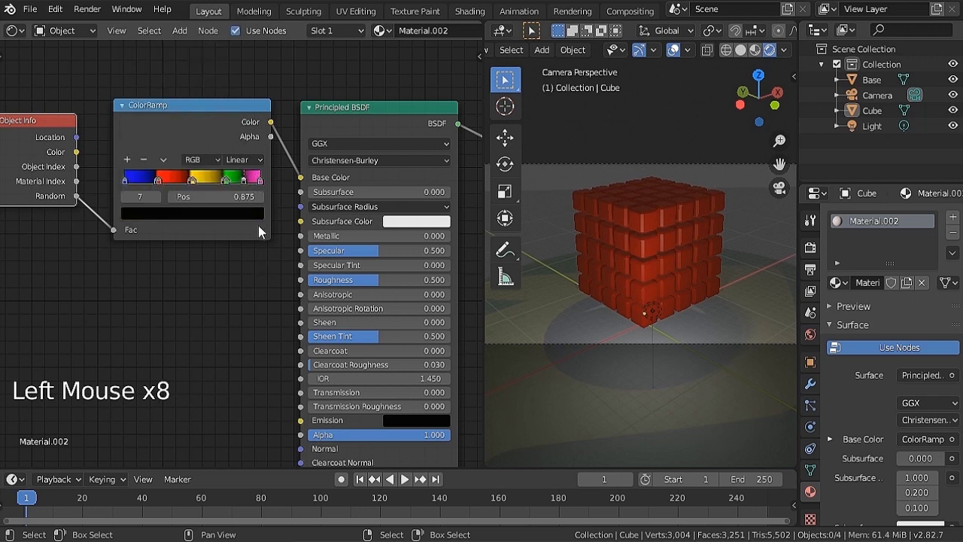
{"action": "left_click", "coordinate": [251, 185]}
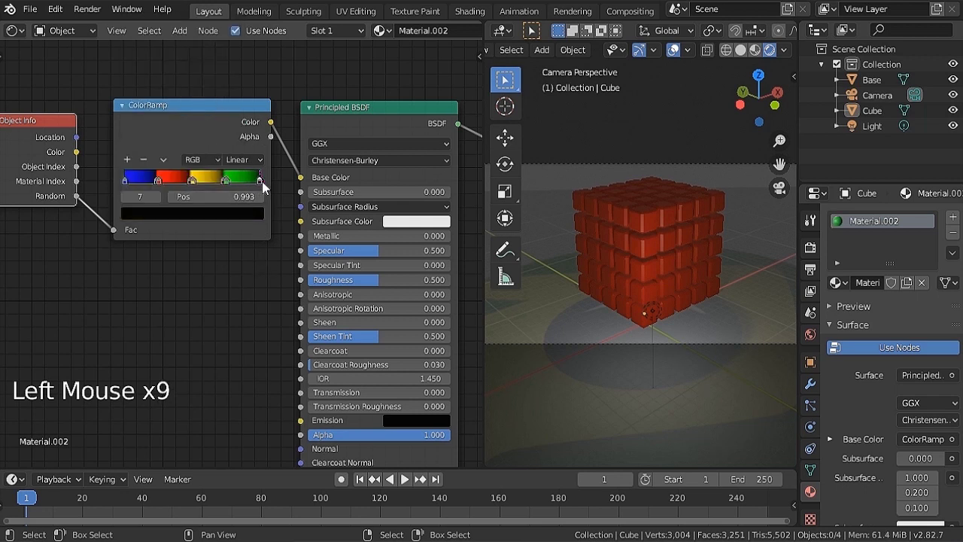
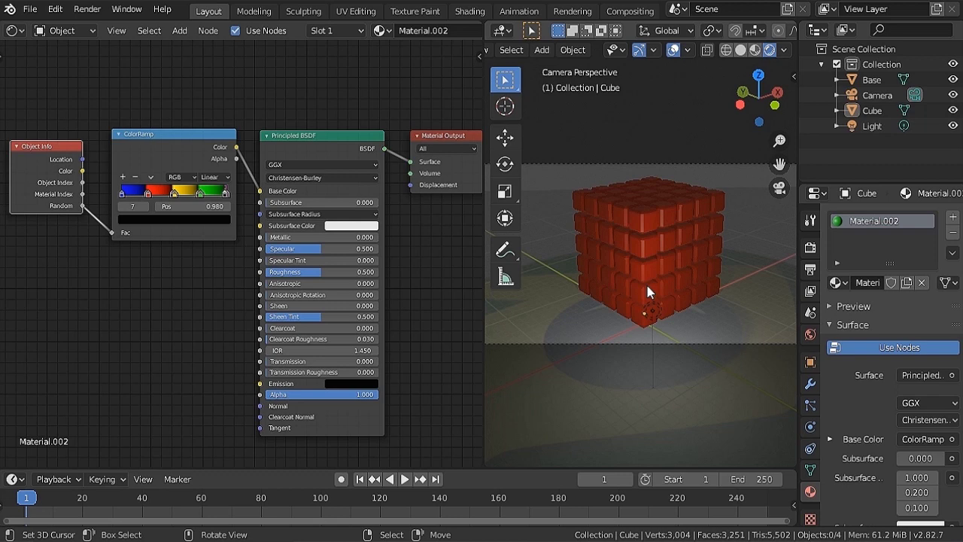
Switch the cube grid into Edit Mode in the viewport
{"action": "right_click", "coordinate": [650, 290]}
{"action": "key", "text": "Tab"}
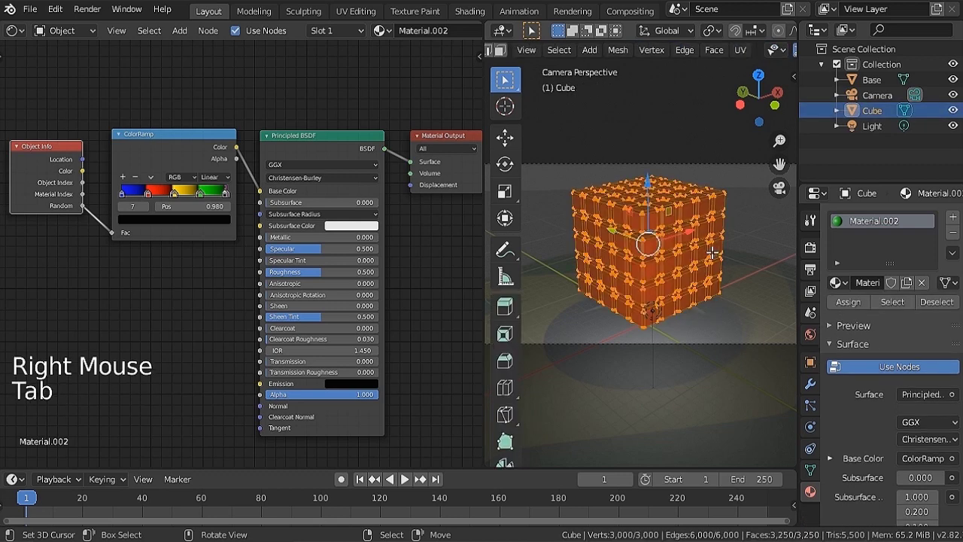